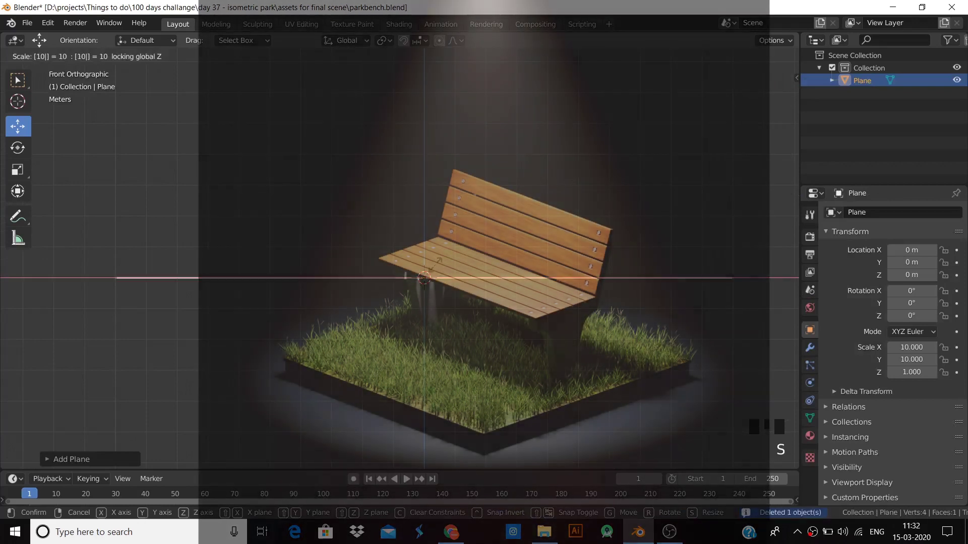
- Scale the ground plane by 10 and add a large area light raised about 7 m
key("shift+a")
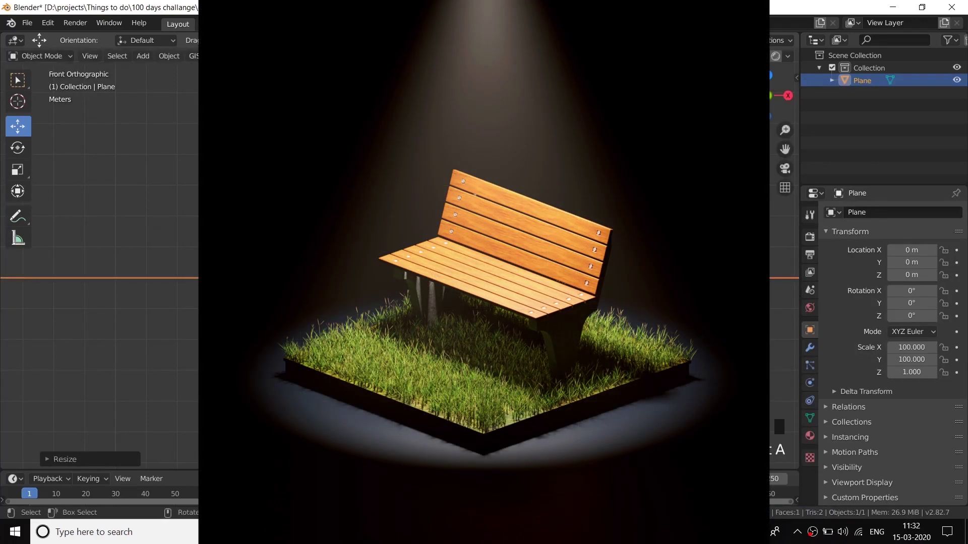
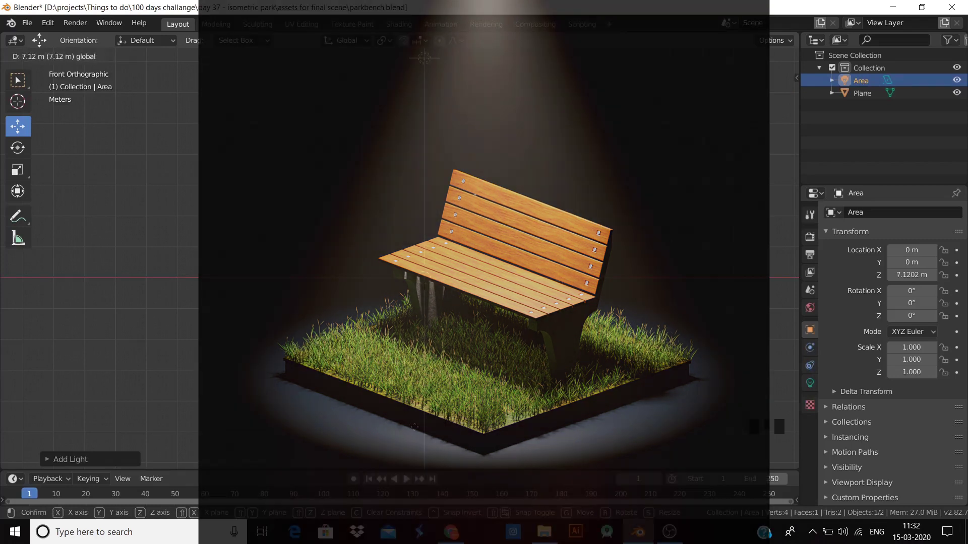
key("s")
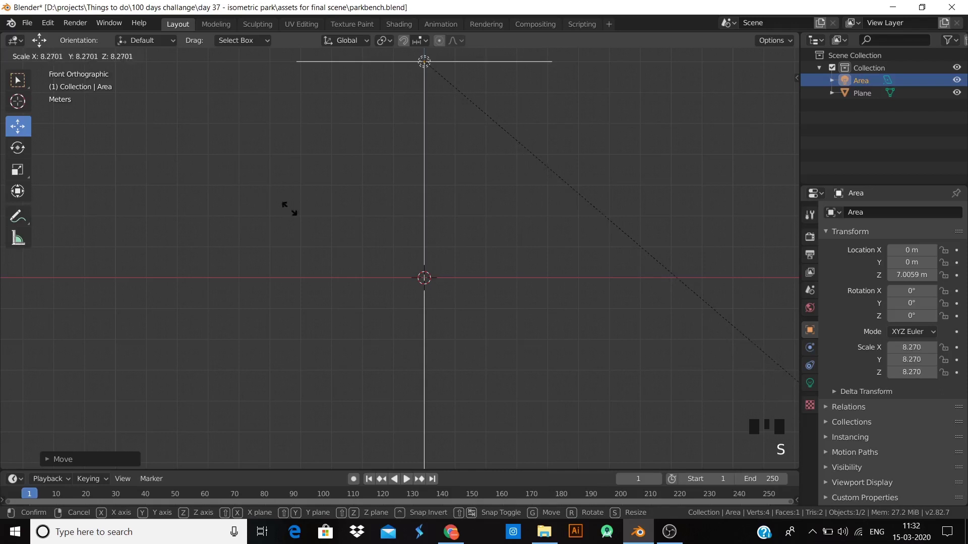
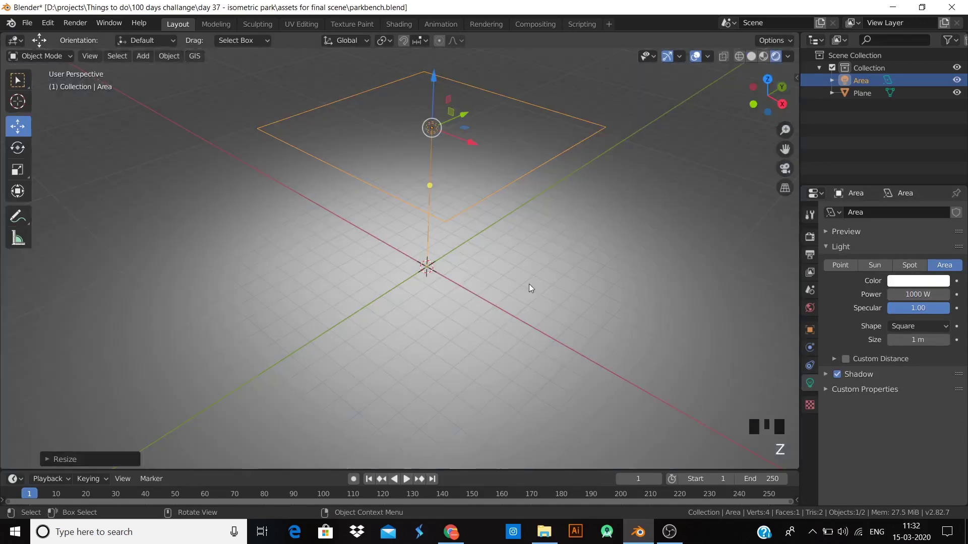
- Select the floor plane and bring up its material's Base Color picker
scroll("up", 3)
left_click_drag(502, 309, 494, 296)
left_click(494, 296)
left_click(815, 441)
left_click_drag(906, 272, 901, 380)
left_click(919, 392)
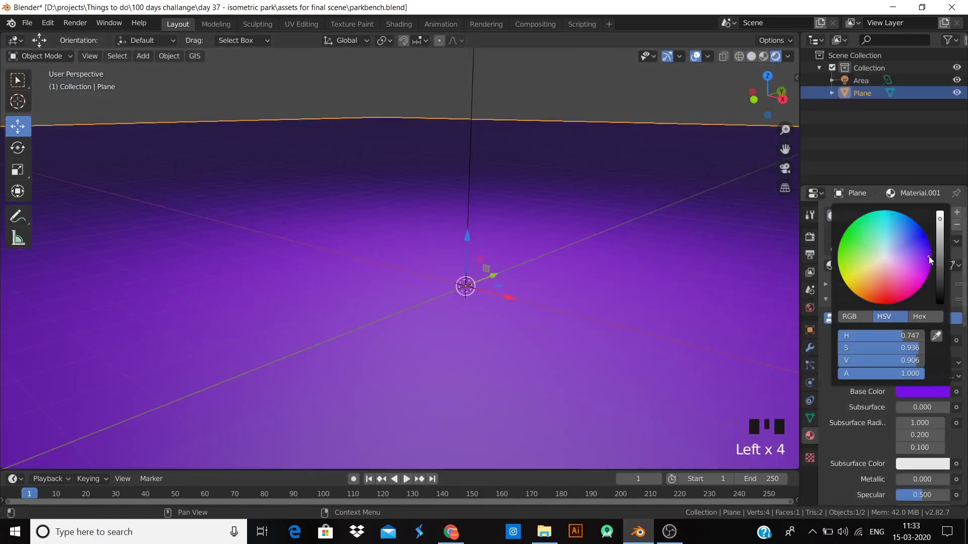
- Pick a purple tint as the floor material's Base Color
scroll("up", 3)
left_click_drag(490, 374, 545, 188)
left_click(545, 188)
scroll("up", 3)
left_click_drag(528, 336, 448, 179)
left_click_drag(447, 179, 434, 274)
middle_click(434, 274)
left_click(434, 274)
left_click_drag(423, 299, 354, 331)
scroll("up", 3)
left_click_drag(582, 320, 585, 170)
left_click(585, 169)
- Add a Cube and a Camera to the scene
key("shift+a")
key("shift+a")
scroll("down", 3)
left_click_drag(527, 248, 481, 297)
- Make the camera active and orthographic at scale 6 with a square 1920 px render, framing the cube
key("ctrl+alt+KP_0")
left_click(604, 255)
left_click_drag(808, 242, 874, 322)
left_click_drag(910, 248, 575, 330)
scroll("down", 3)
key("g")
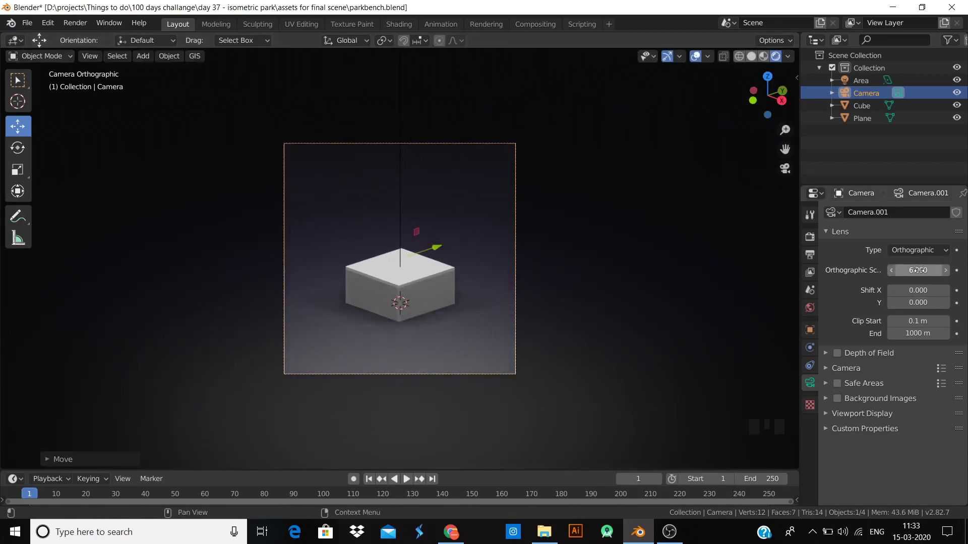
- Raise the Orthographic Scale to 10 and reposition the camera so the cube sits lower in frame
left_click_drag(922, 270, 442, 327)
scroll("up", 3)
key("g")
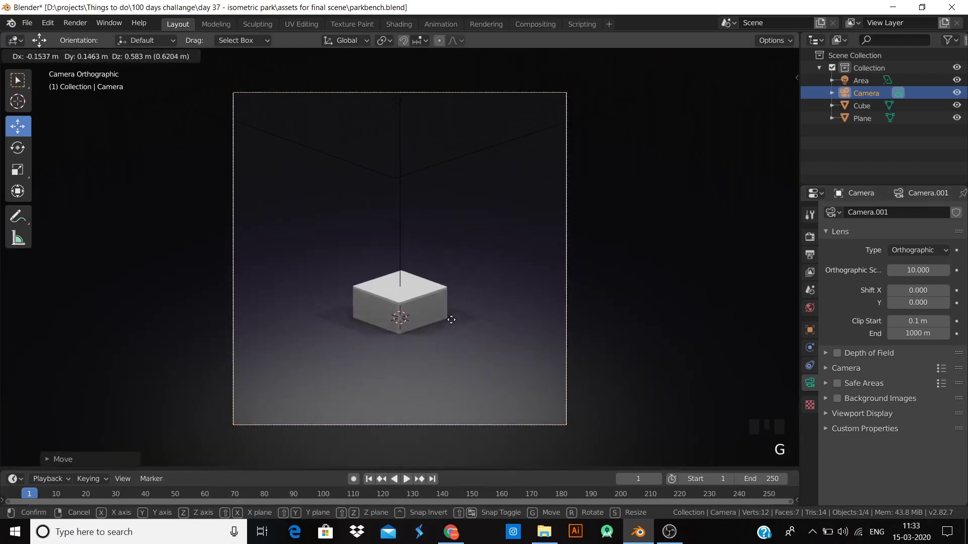
scroll("down", 3)
left_click_drag(444, 327, 502, 321)
scroll("up", 3)
scroll("down", 3)
- Select the area light, camera and floor plane together for the 'base' collection
left_click(468, 363)
left_click(417, 136)
left_click(600, 107)
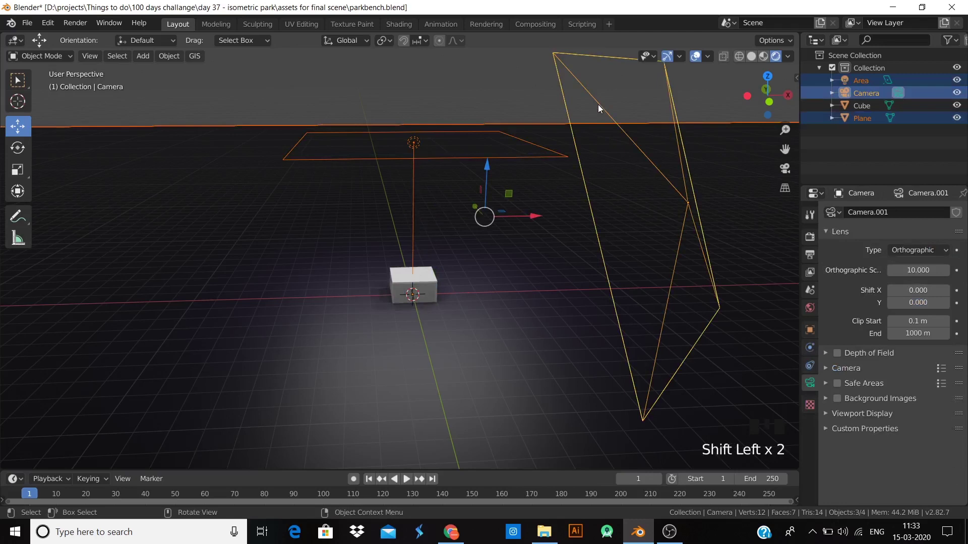
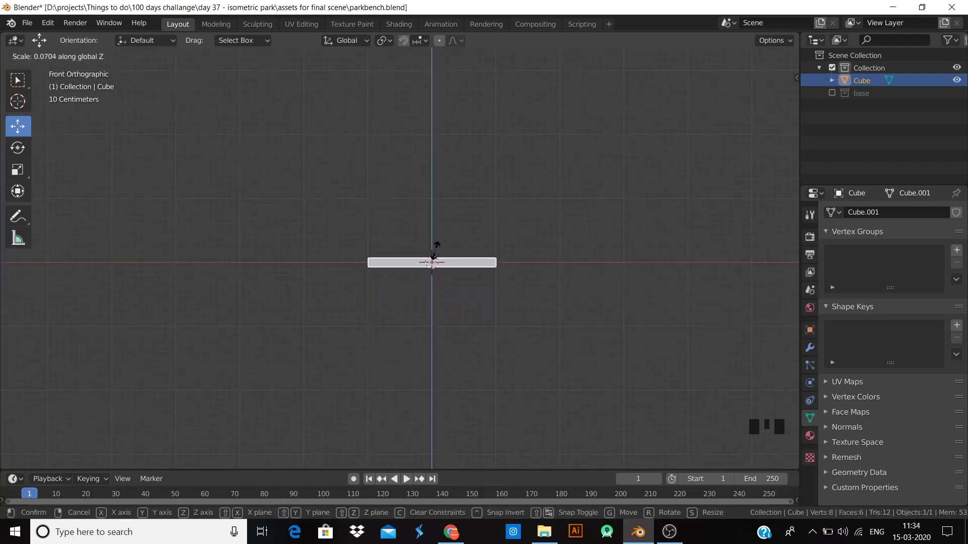
- Scale the cube along X and Z into a long thin plank, checking top and front views
left_click(431, 215)
key("KP_7")
key("s")
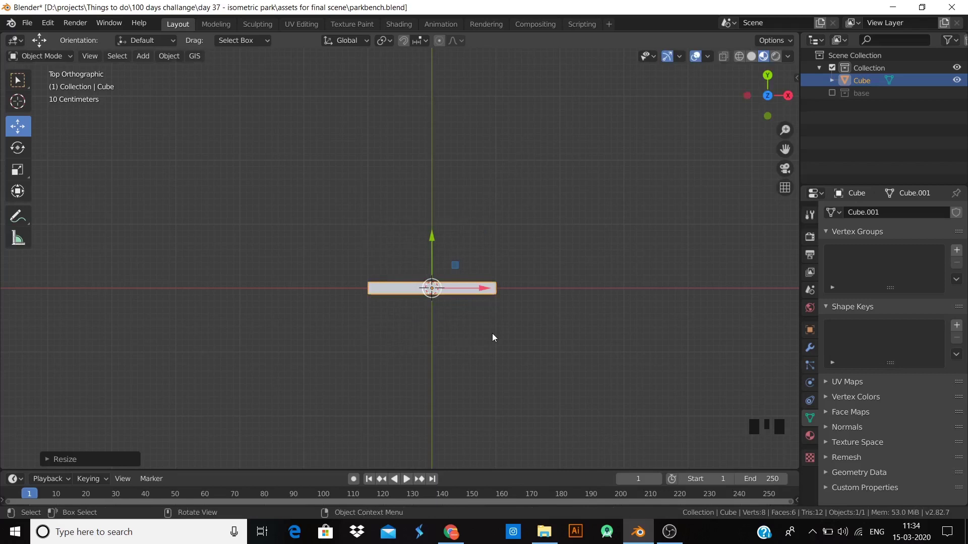
key("s")
key("KP_1")
scroll("up", 3)
key("s")
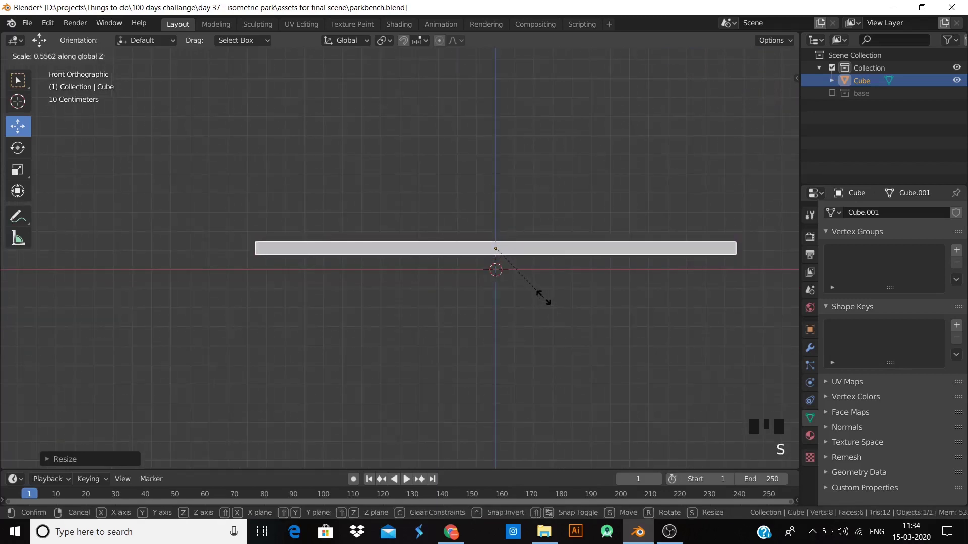
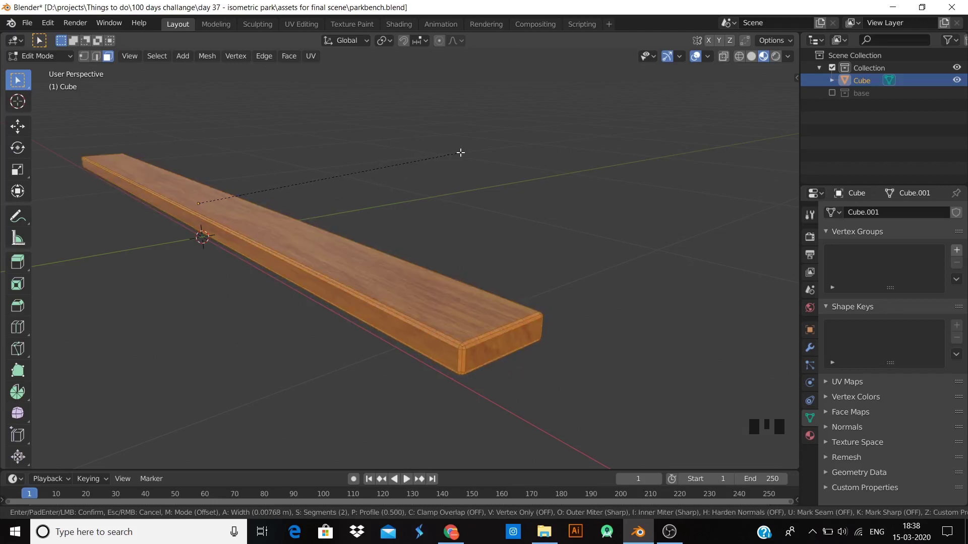
- Confirm the edge bevel and leave Edit Mode, inspecting the wood-textured plank
key("Tab")
left_click(546, 224)
scroll("down", 3)
left_click_drag(456, 301, 304, 310)
scroll("up", 3)
left_click_drag(318, 310, 550, 346)
scroll("up", 3)
left_click(550, 344)
scroll("down", 3)
key("KP_3")
- Select the finished plank and hide it from the viewport
left_click(412, 266)
left_click_drag(379, 276, 468, 272)
left_click(468, 272)
left_click(616, 272)
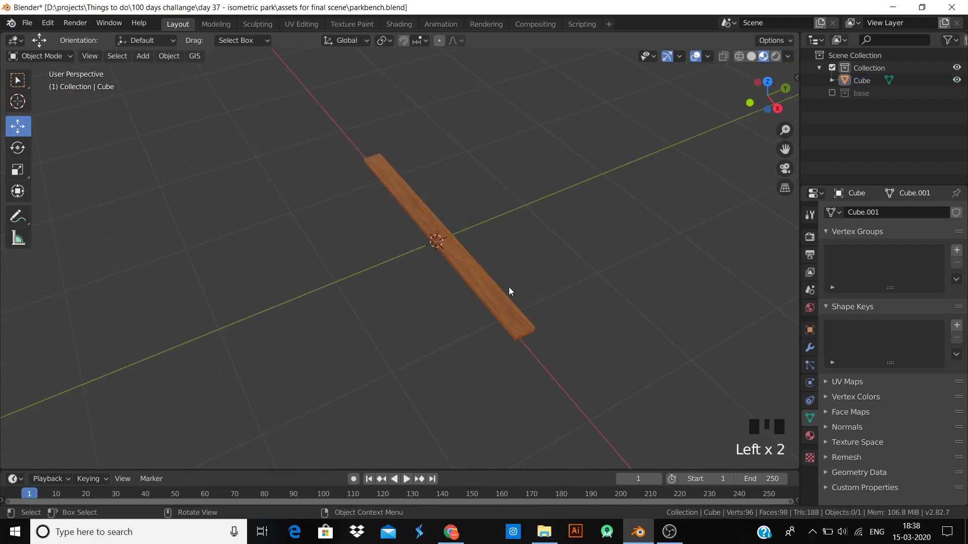
left_click(485, 290)
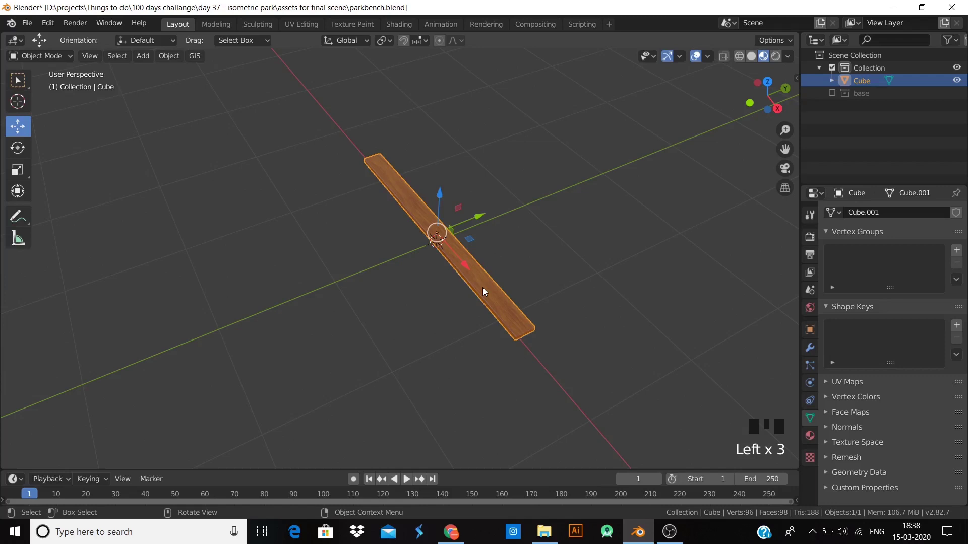
left_click(511, 287)
left_click(506, 298)
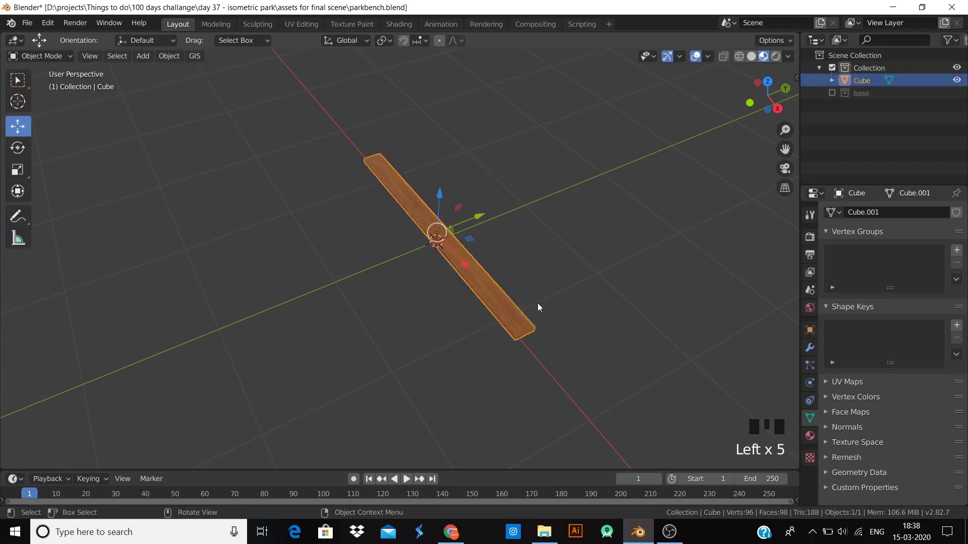
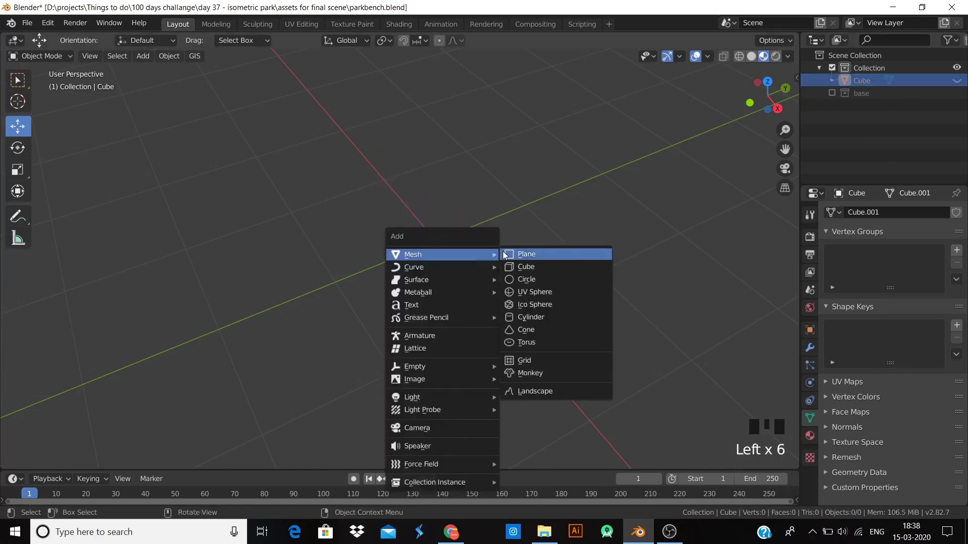
- Add a cube scaled thin along X and wide along Y into a side panel, split by 5 vertical loop cuts
key("shift+a")
key("KP_1")
key("s")
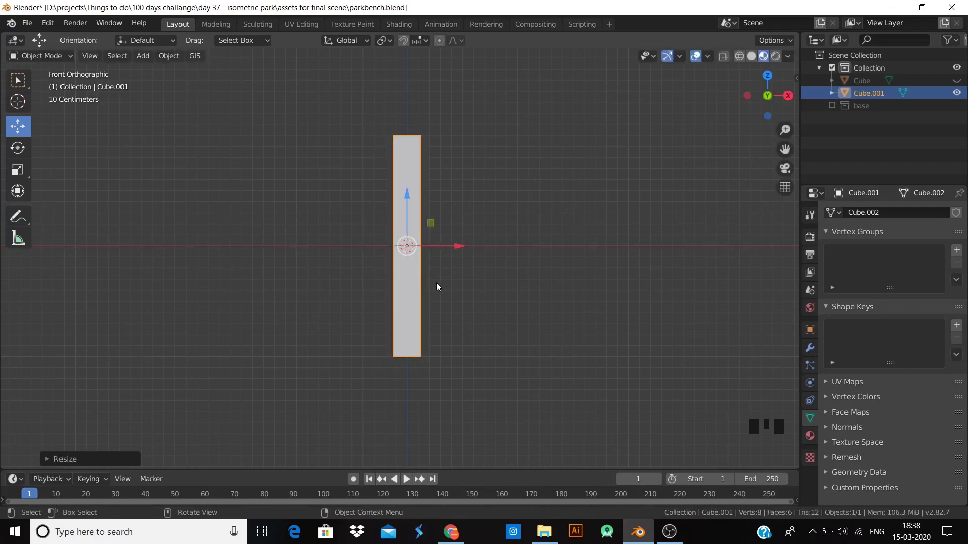
key("KP_3")
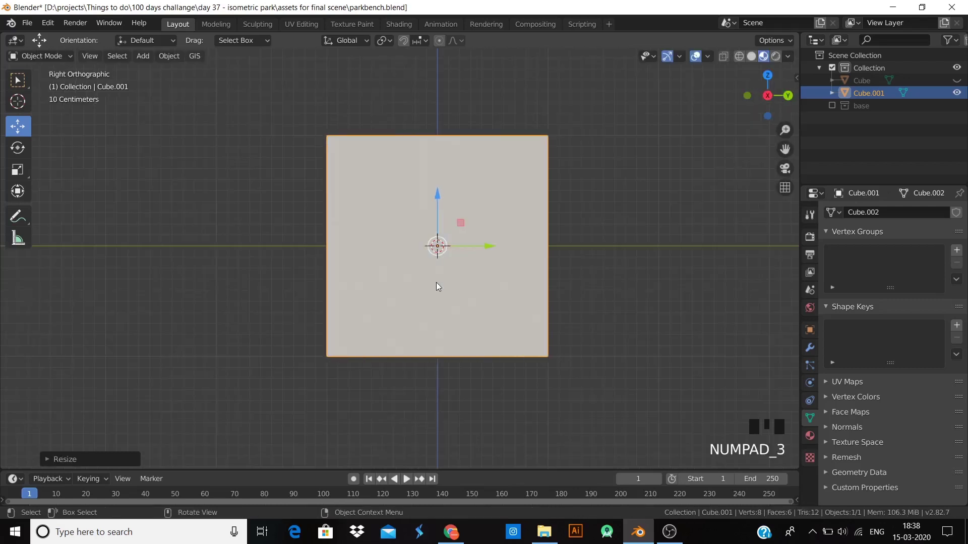
scroll("down", 3)
key("s")
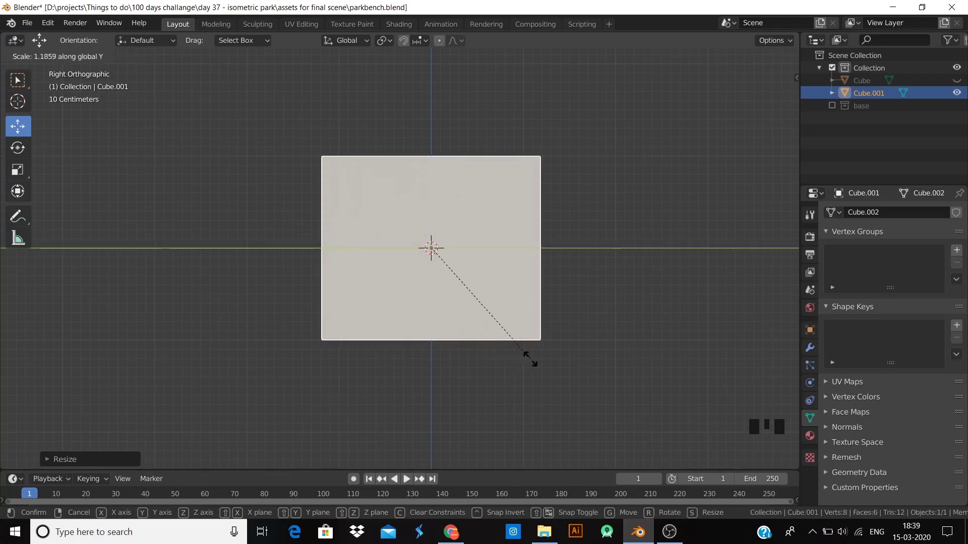
scroll("down", 3)
left_click_drag(426, 348, 414, 338)
key("Tab")
key("ctrl+r")
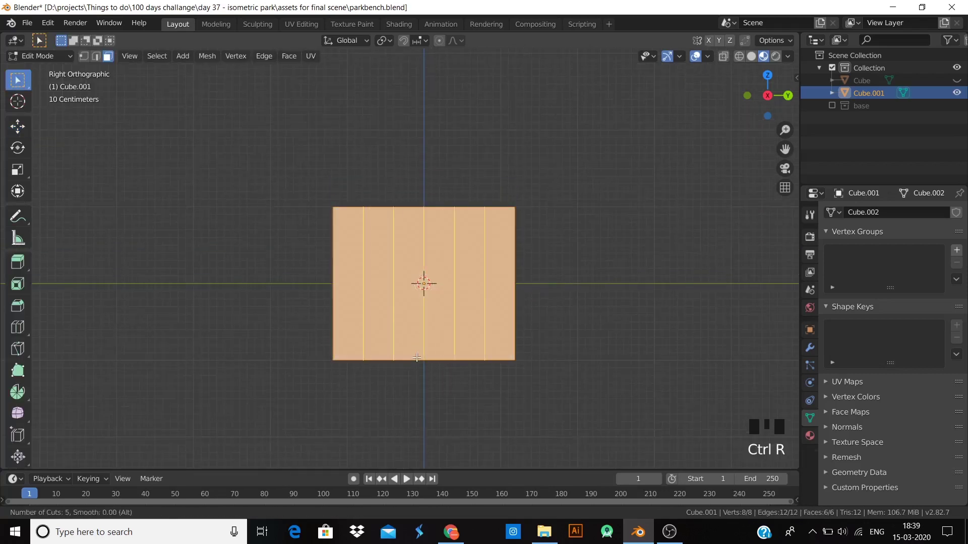
- Add two horizontal cuts, extrude the outer bottom faces as legs and the end strip upward about 1.72 m
key("ctrl+r")
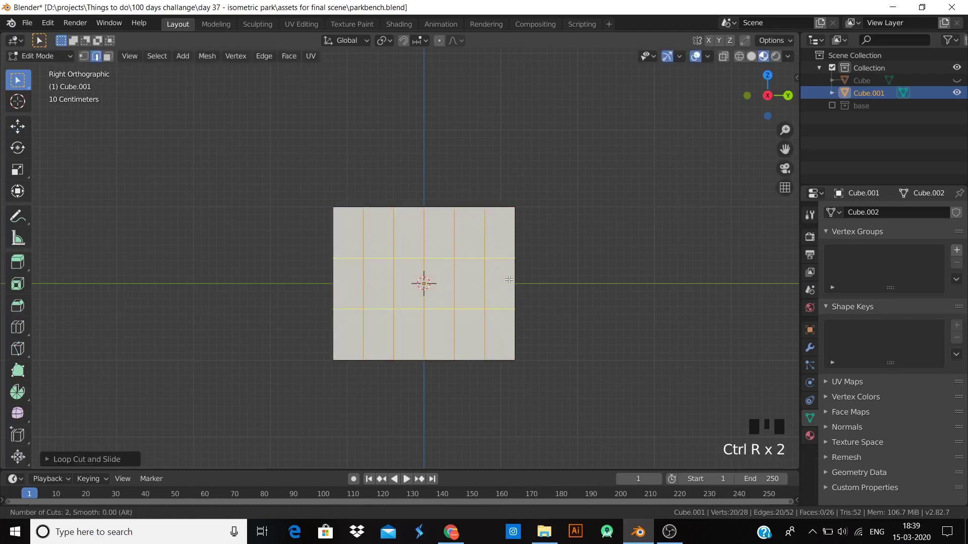
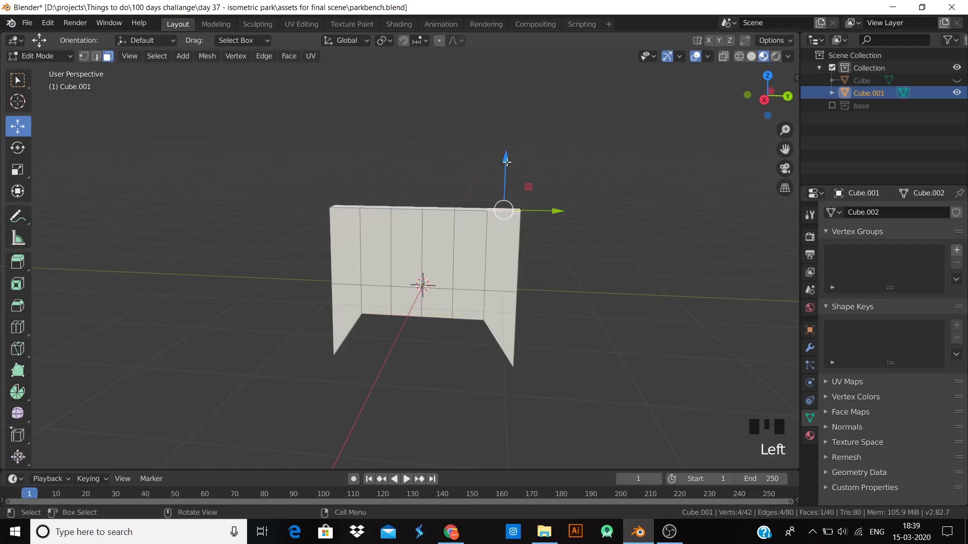
key("KP_1")
key("KP_3")
key("e")
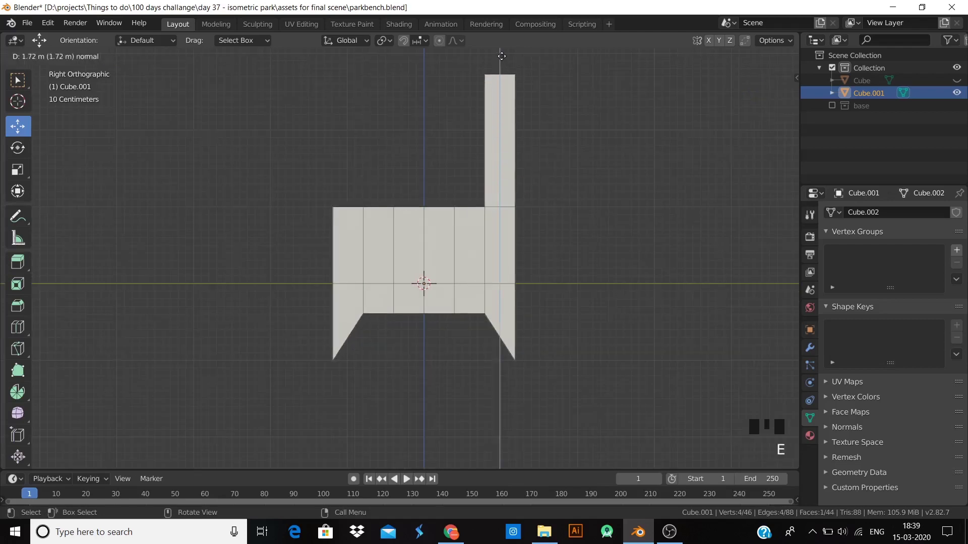
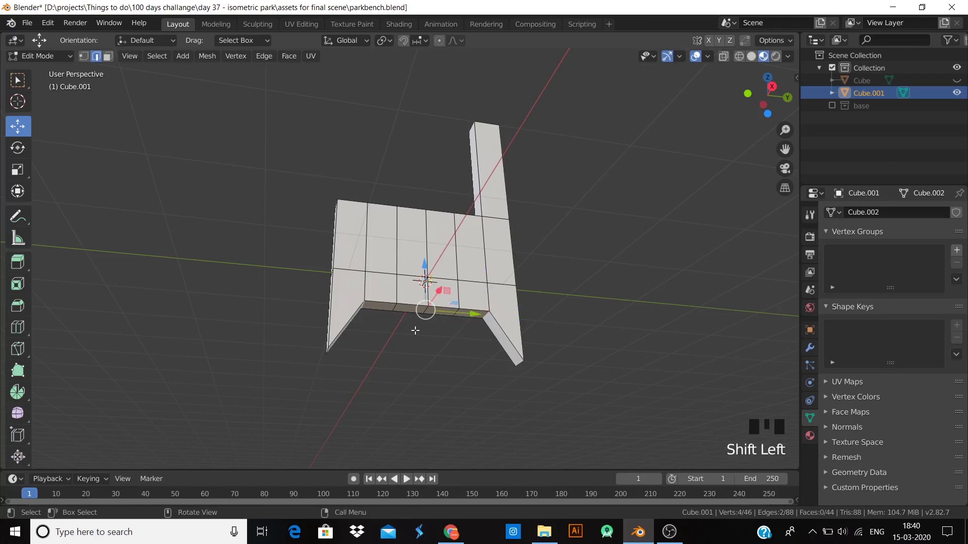
- Bevel the leg corners into a 3-segment arch, delete the profile object and add a fresh cube
key("KP_3")
key("ctrl+b")
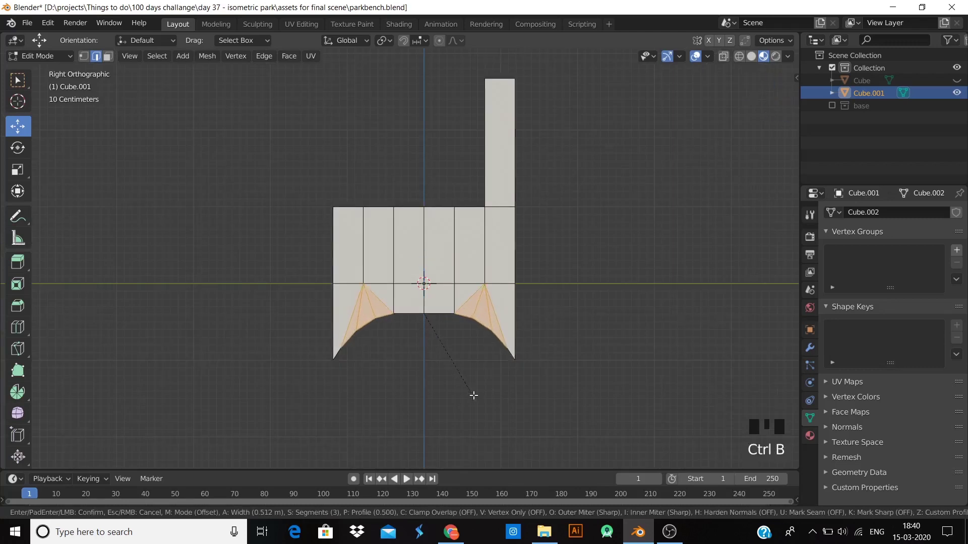
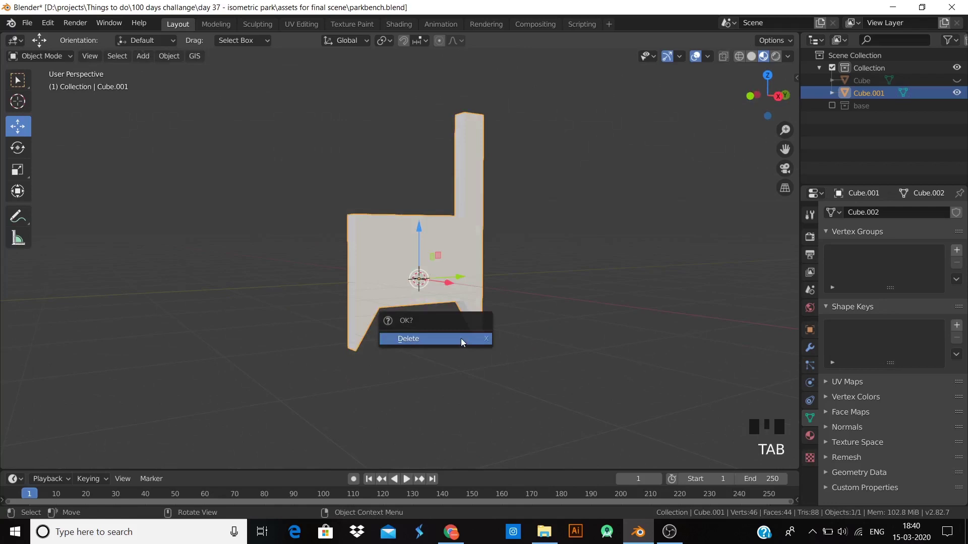
key("x")
key("KP_1")
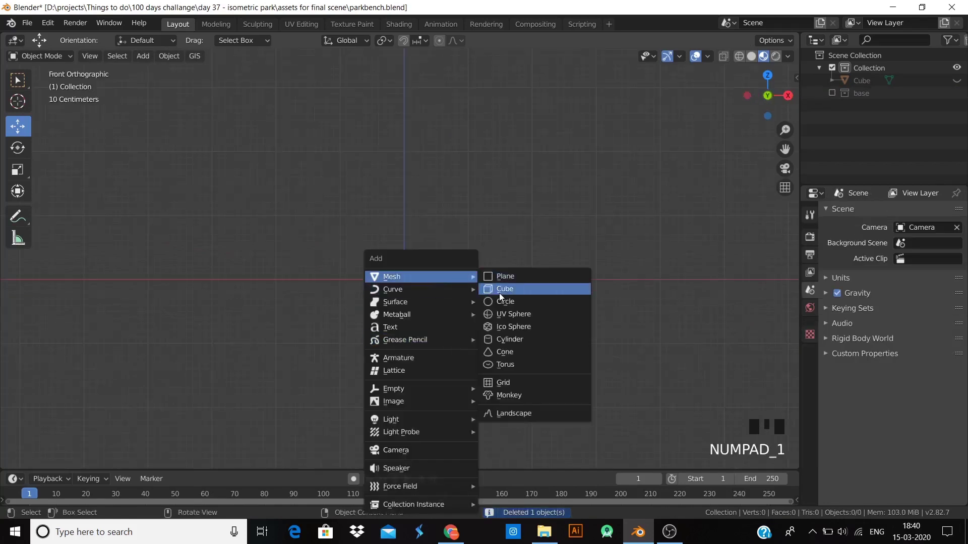
key("shift+a")
- Scale the block thin along X and extrude faces along normals into a seat ledge and slanted backrest
key("s")
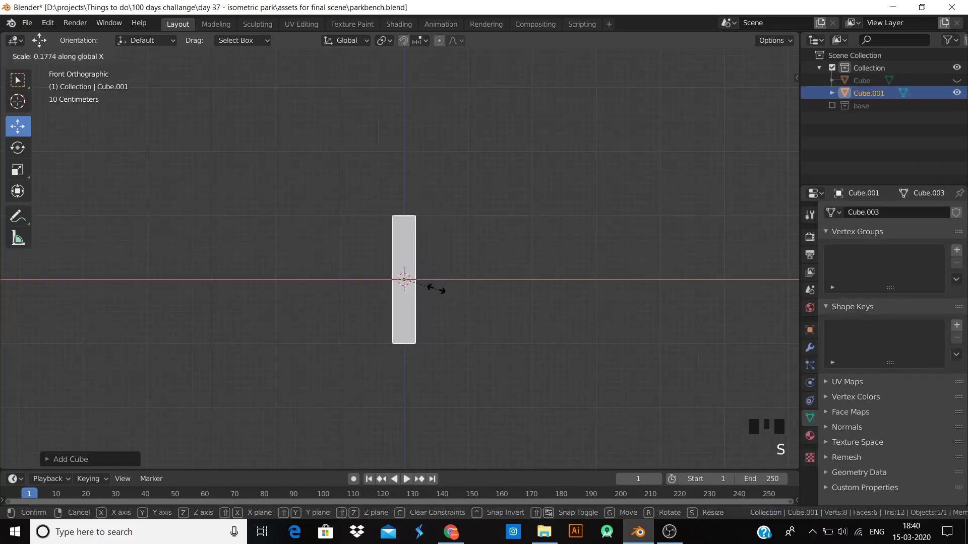
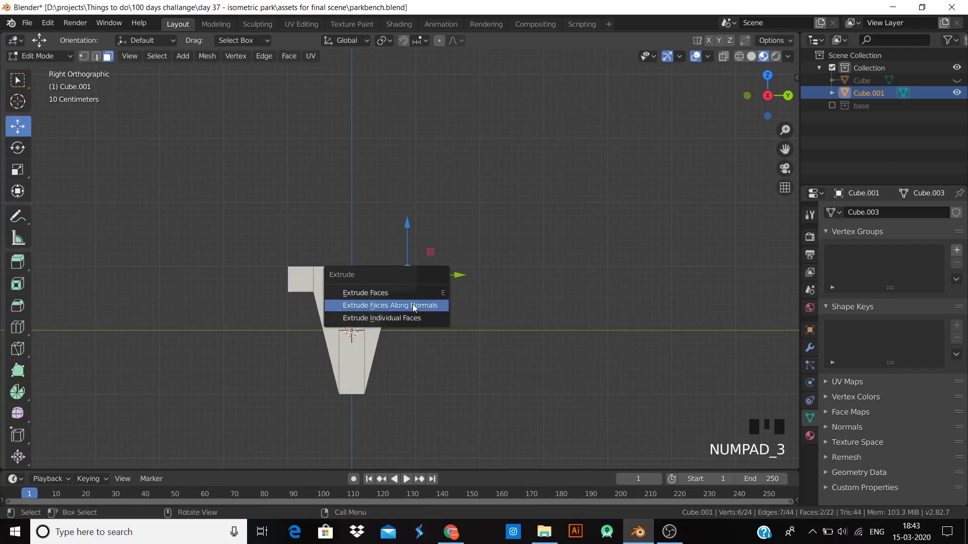
key("alt+e")
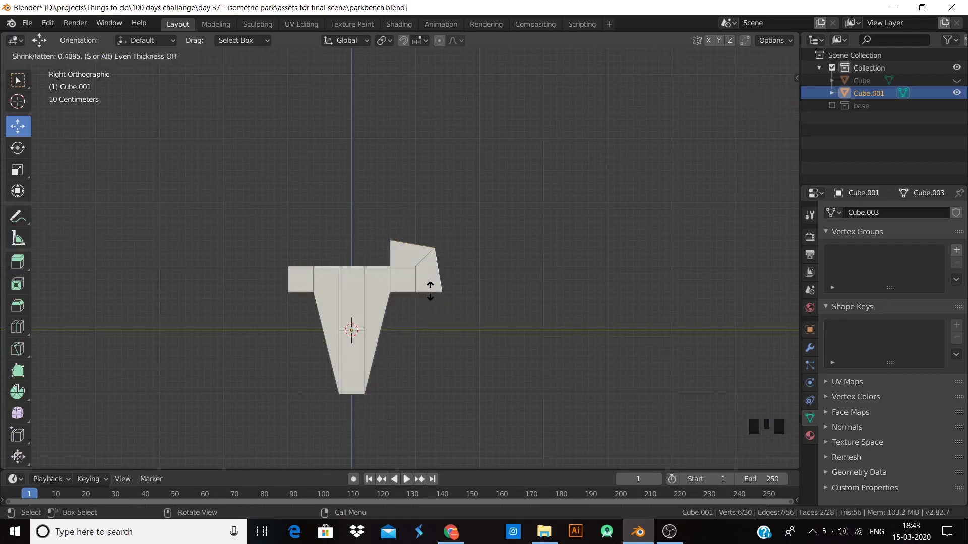
key("ctrl+z")
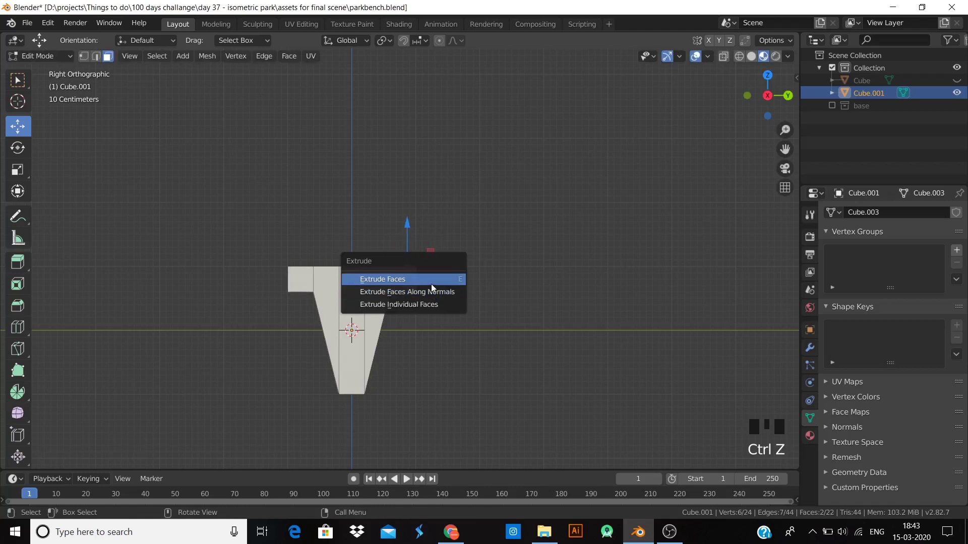
key("alt+e")
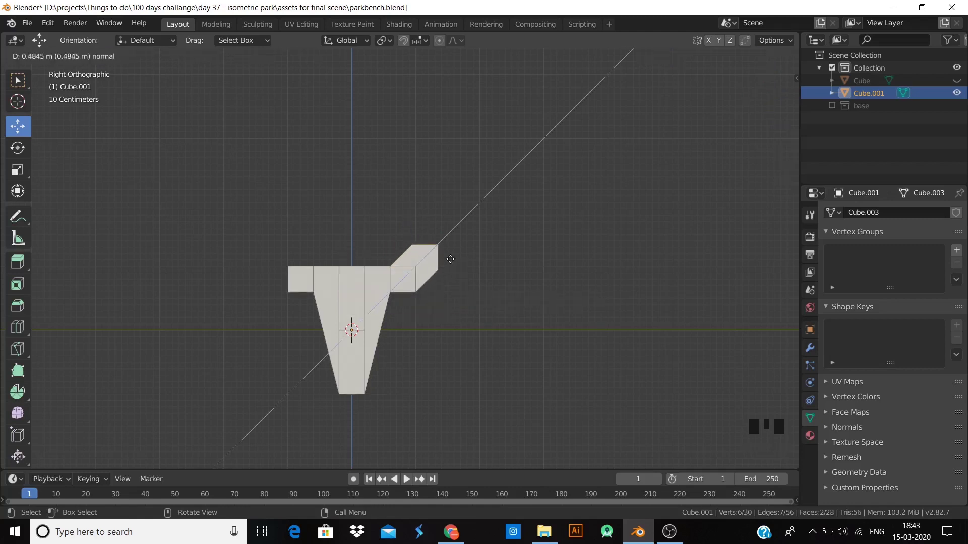
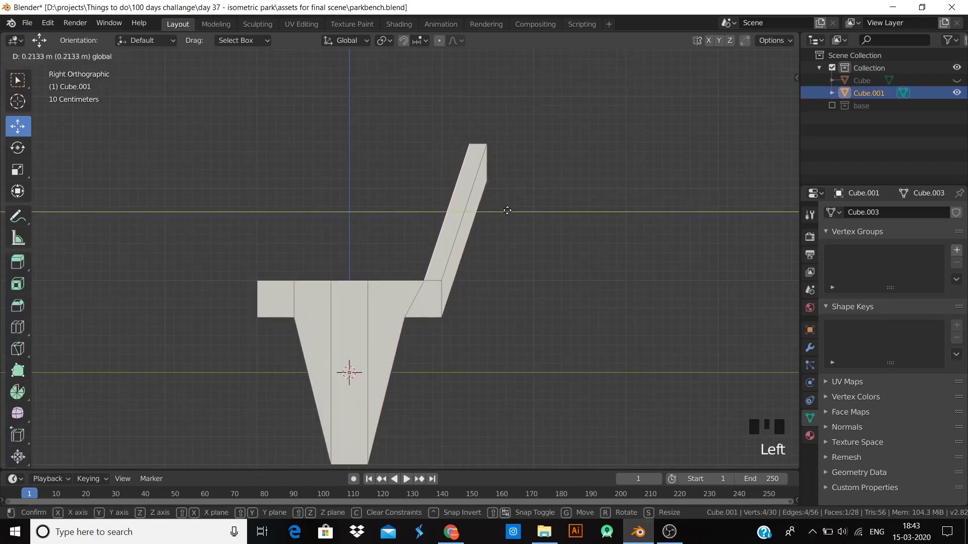
key("Tab")
- Inspect the side frame in perspective and apply its rotation
left_click_drag(516, 280, 487, 292)
scroll("down", 3)
left_click_drag(463, 308, 413, 305)
left_click(413, 306)
key("ctrl+a")
left_click_drag(519, 292, 418, 297)
left_click(417, 297)
left_click_drag(425, 347, 383, 333)
scroll("up", 3)
key("Tab")
left_click(106, 58)
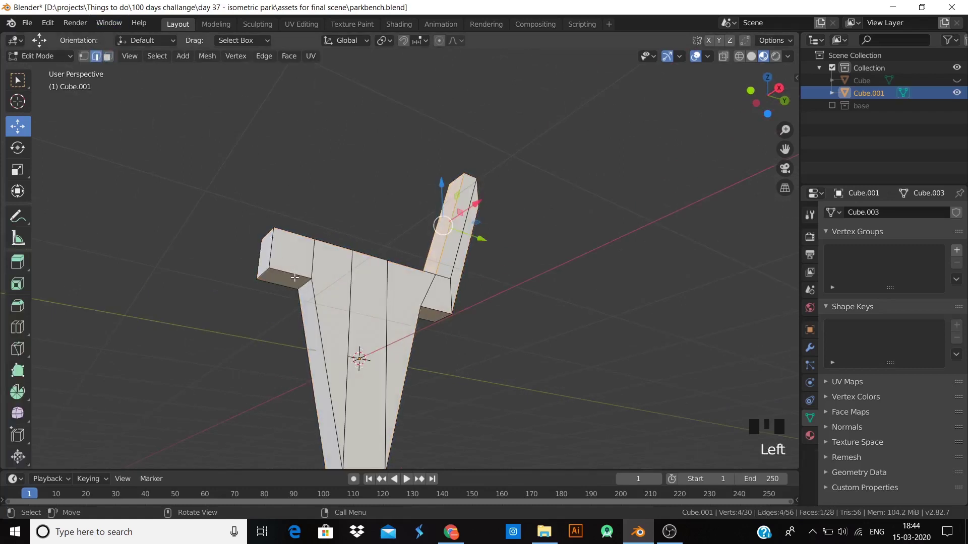
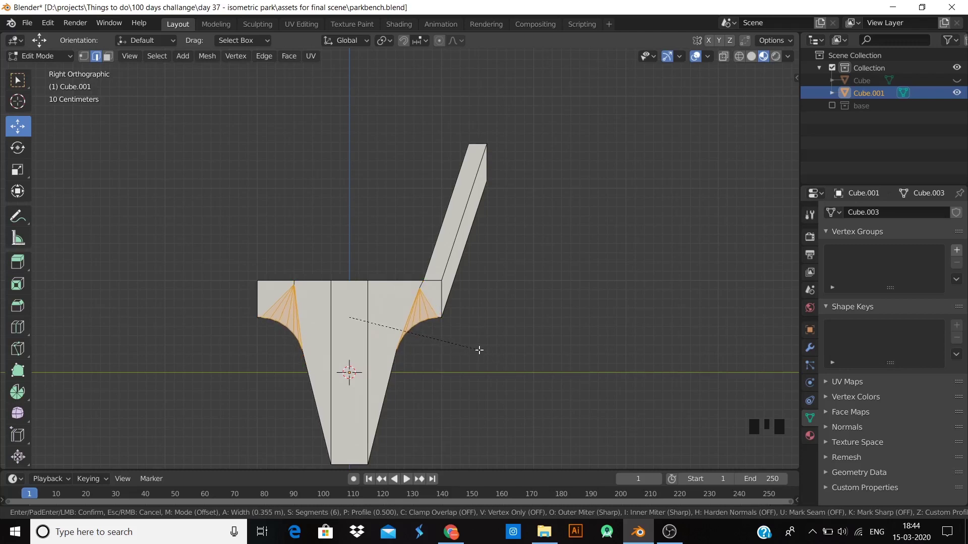
- Bevel the inner corner vertices under the seat ledge into multi-segment curves and apply transforms
key("Tab")
left_click(484, 351)
scroll("down", 3)
left_click_drag(472, 357, 377, 308)
left_click(378, 308)
key("ctrl+a")
scroll("up", 3)
middle_click(457, 328)
- Select all of the frame and give every edge a slight bevel, then inspect the result
key("Tab")
key("a")
key("ctrl+b")
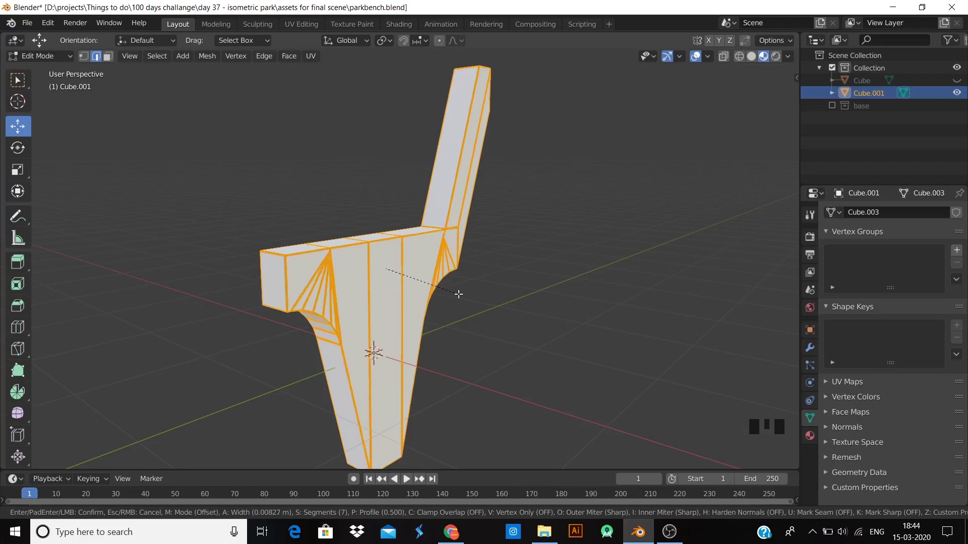
key("Tab")
left_click(475, 315)
left_click_drag(447, 342, 395, 321)
left_click(395, 321)
scroll("down", 3)
scroll("down", 3)
left_click_drag(507, 322, 880, 218)
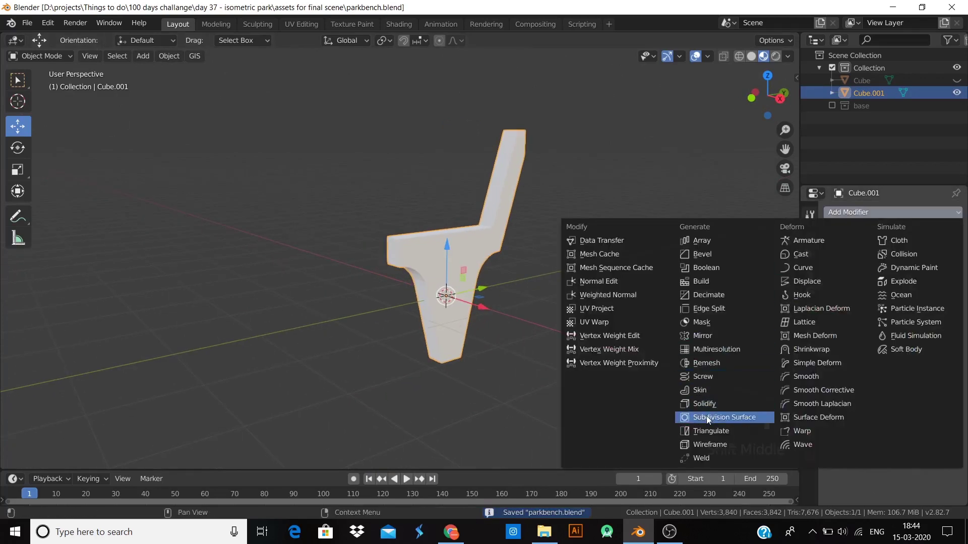
- Apply a Simple Subdivision Surface to the side frame and assign the grey Material.002
left_click(491, 304)
scroll("up", 3)
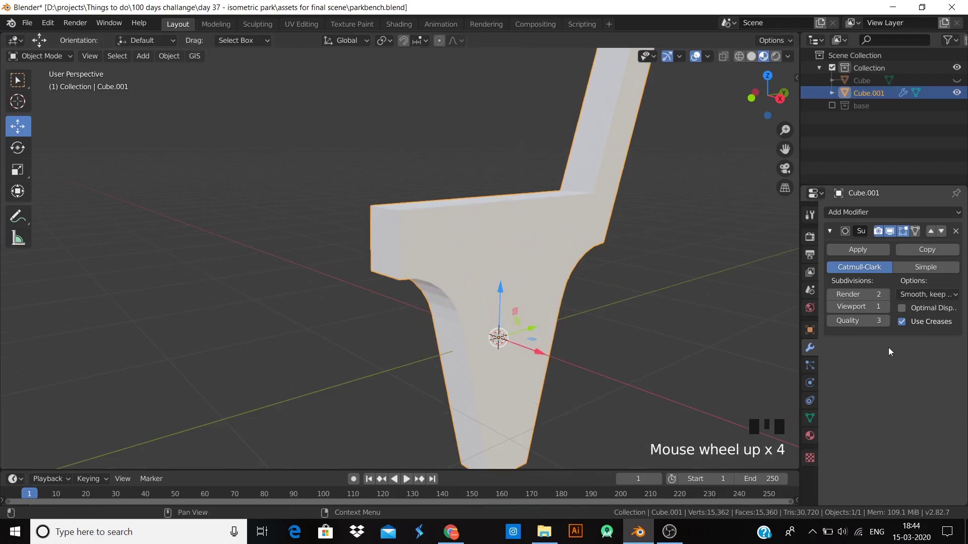
left_click_drag(888, 310, 945, 270)
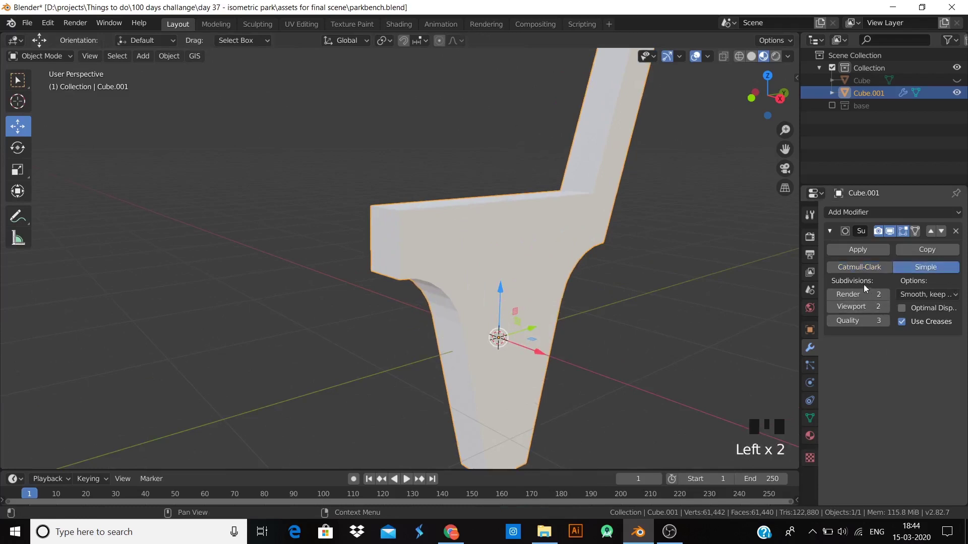
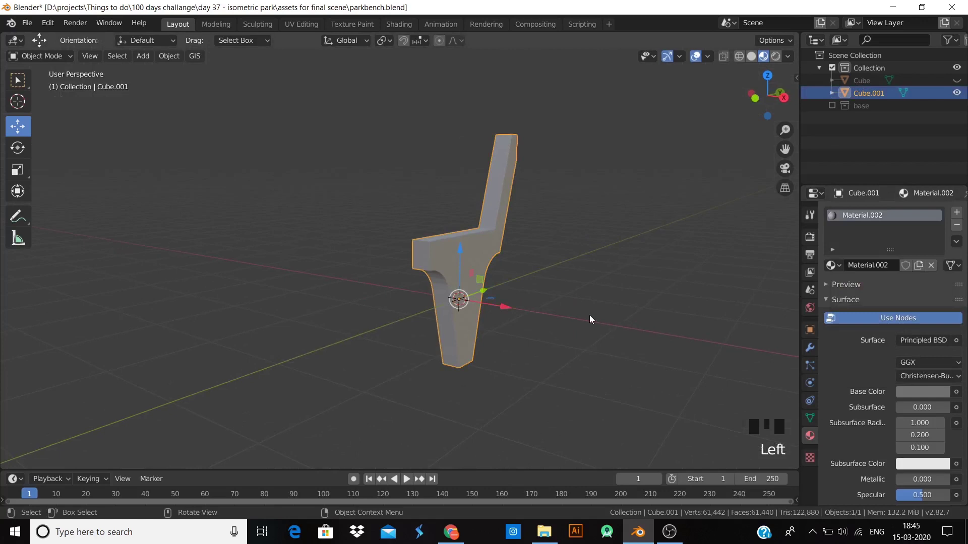
scroll("up", 3)
left_click_drag(549, 304, 541, 260)
- Duplicate the side frame and place the copy at the bench's other end along X
scroll("up", 3)
key("Tab")
key("Tab")
left_click(665, 362)
scroll("down", 3)
left_click_drag(627, 378, 459, 332)
left_click(459, 332)
key("KP_1")
scroll("down", 3)
left_click(498, 287)
key("shift+d")
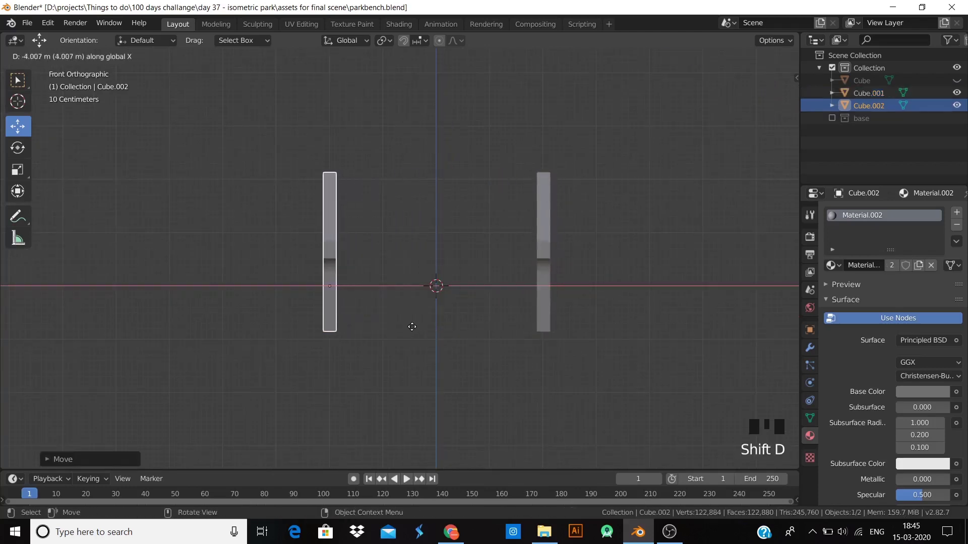
left_click(449, 356)
- Select both side frames, scale them down and reposition them
scroll("down", 3)
left_click_drag(444, 363, 962, 82)
left_click(962, 82)
left_click_drag(589, 292, 436, 295)
left_click(435, 295)
key("KP_1")
scroll("up", 3)
key("s")
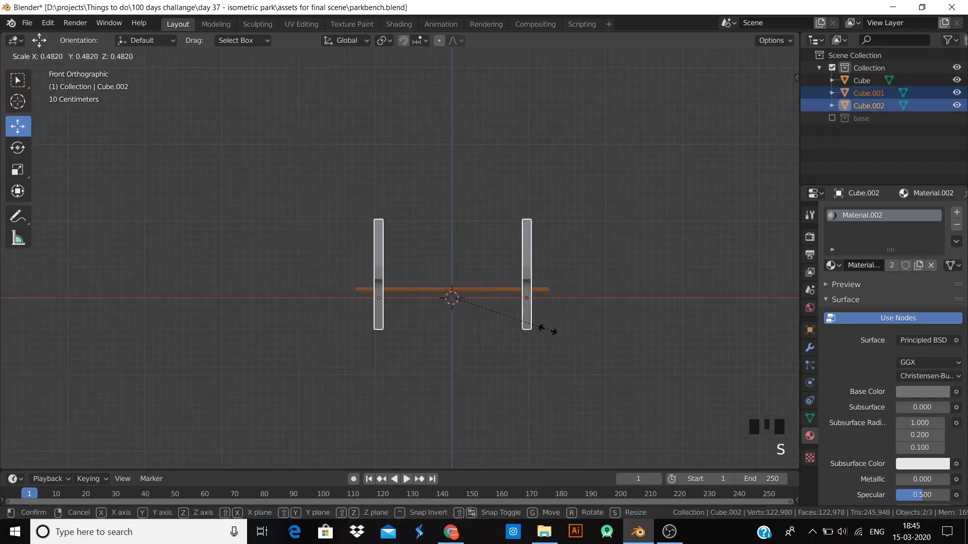
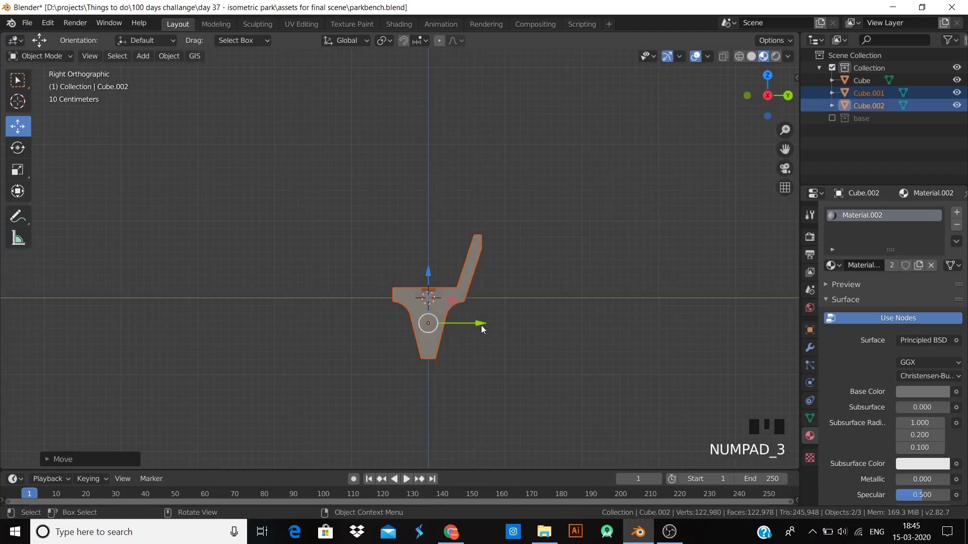
key("g")
left_click(546, 358)
- Select the wooden plank to move it across the two side frames
scroll("down", 3)
left_click_drag(490, 377, 587, 375)
scroll("up", 3)
left_click(379, 289)
key("KP_7")
scroll("up", 3)
left_click_drag(449, 268, 409, 316)
scroll("up", 3)
left_click(468, 205)
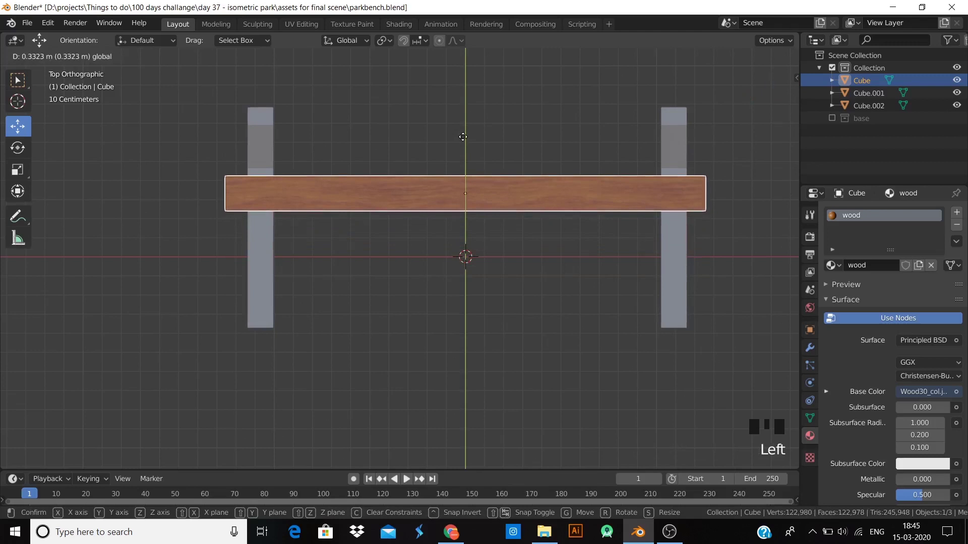
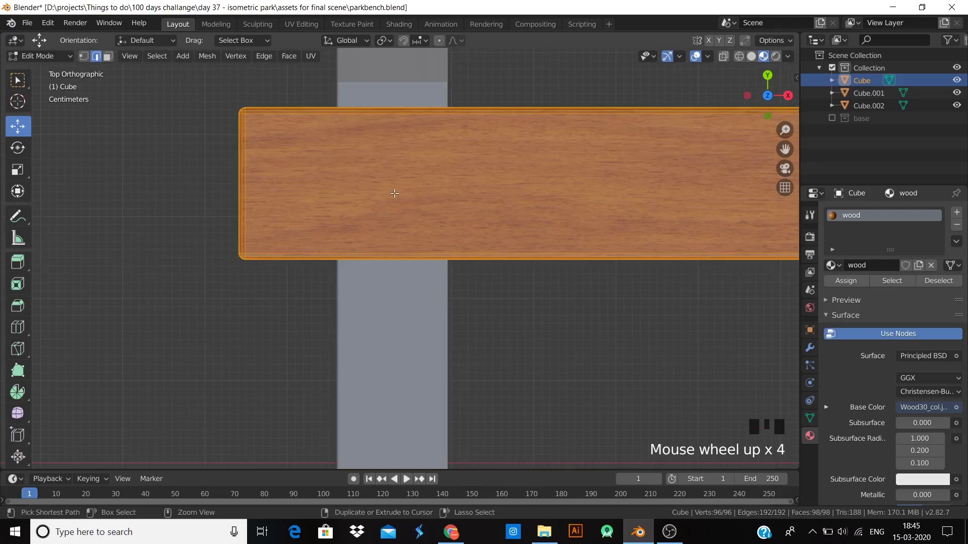
- Add two edge loops across the plank and a small inset face where it meets the frame
scroll("down", 3)
key("ctrl+r")
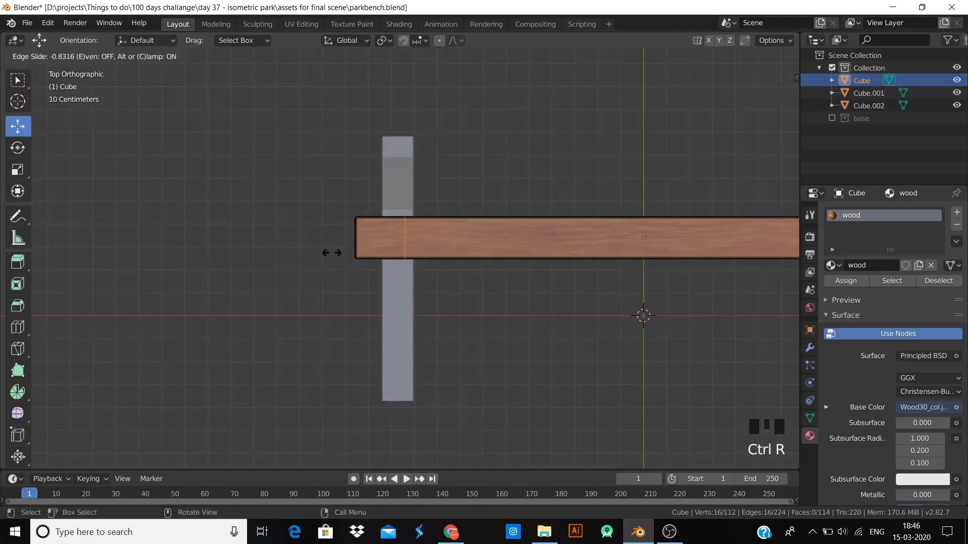
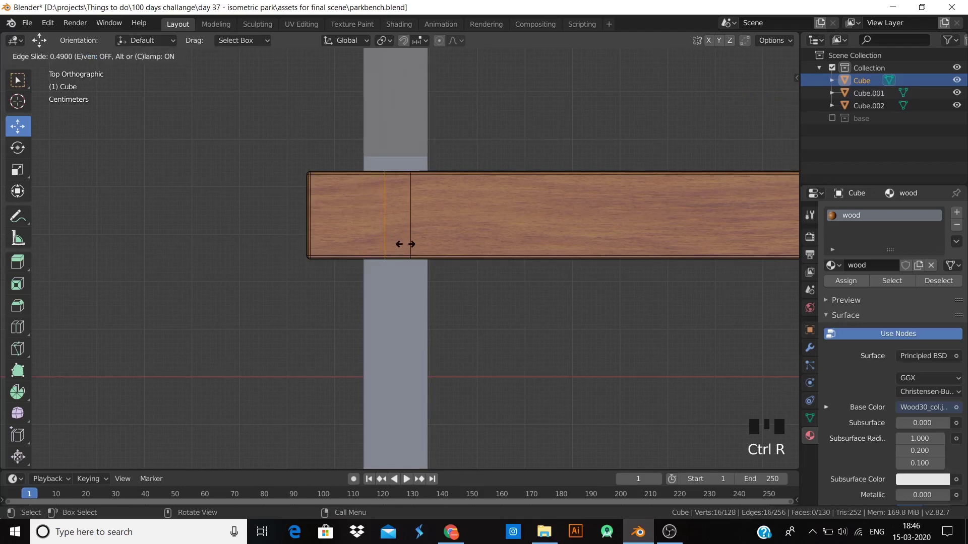
scroll("up", 3)
key("ctrl+r")
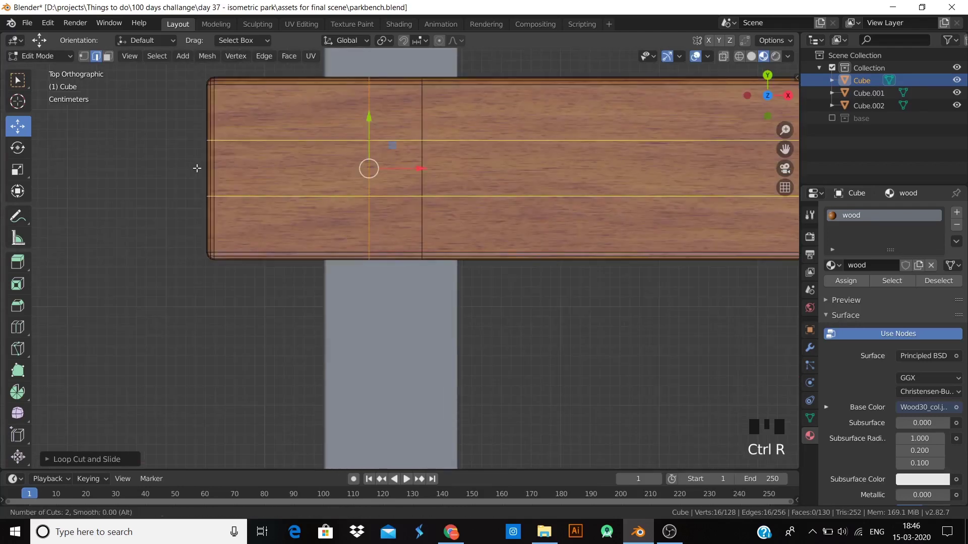
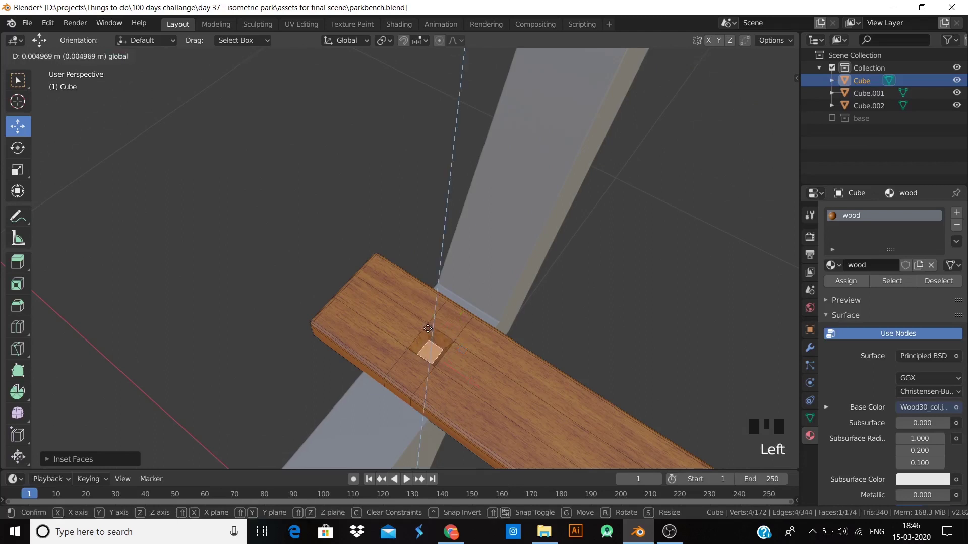
key("Tab")
- Reselect the plank in top view and start another loop cut on its mesh
left_click(605, 318)
scroll("down", 3)
left_click_drag(521, 347, 462, 336)
scroll("down", 3)
left_click(431, 393)
key("KP_7")
left_click_drag(555, 319, 386, 245)
scroll("up", 3)
key("Tab")
key("ctrl+r")
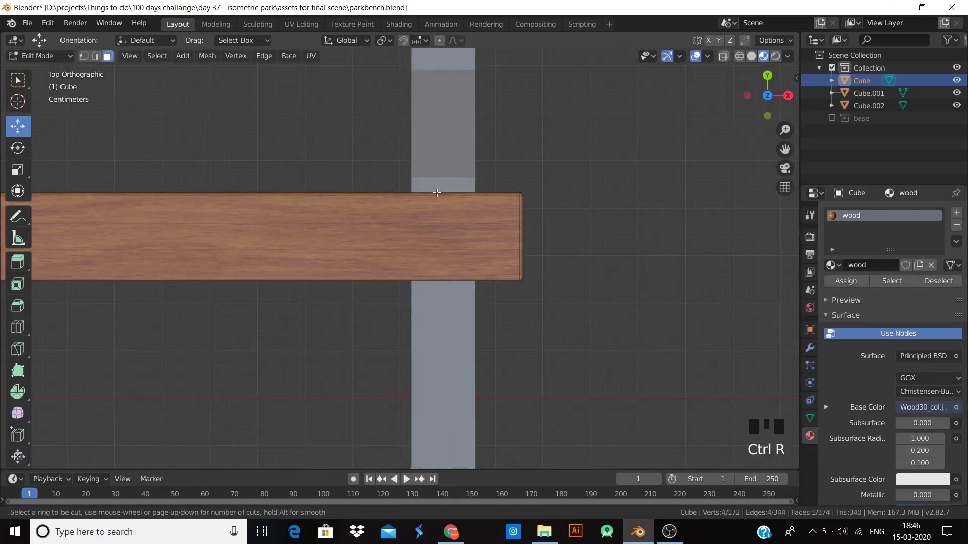
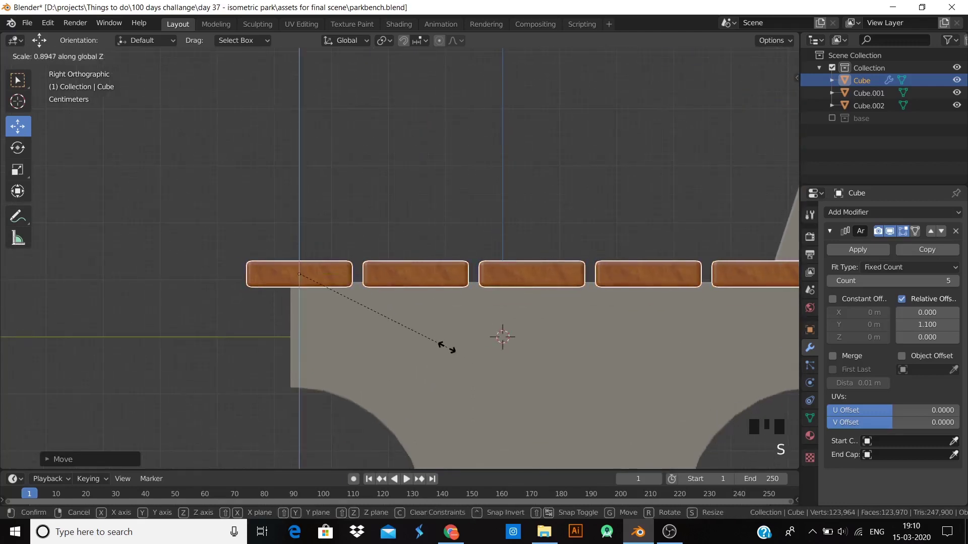
- Scale the seat planks and rotate the copied row of slats onto the sloped backrest
key("s")
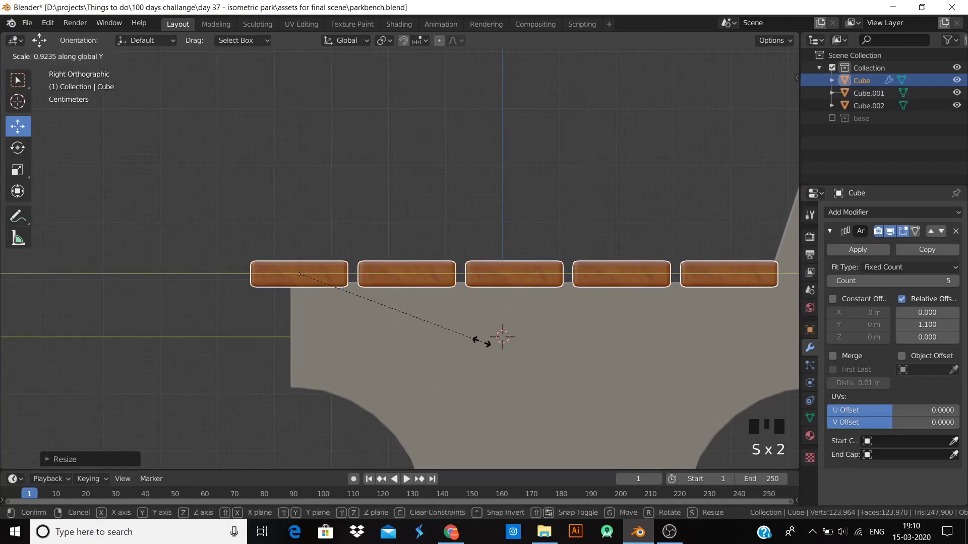
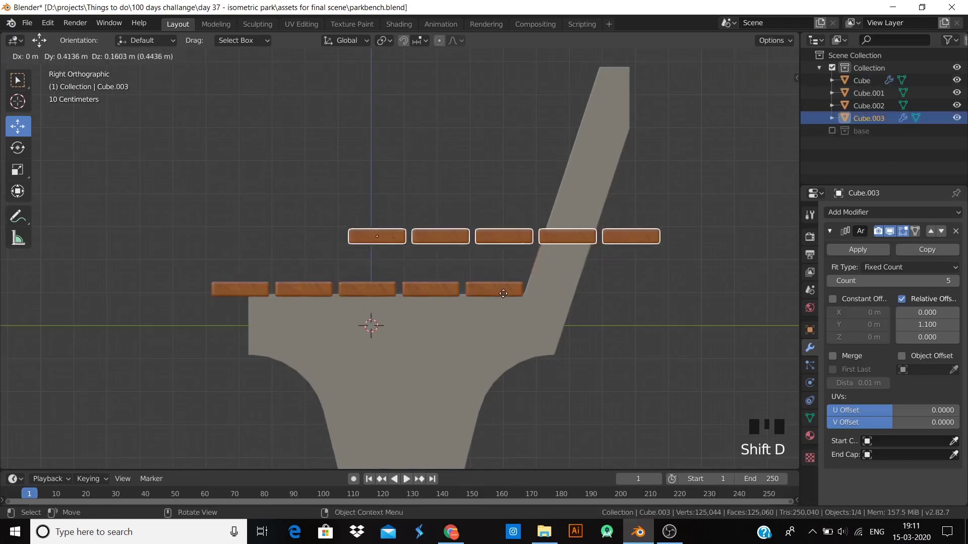
key("r")
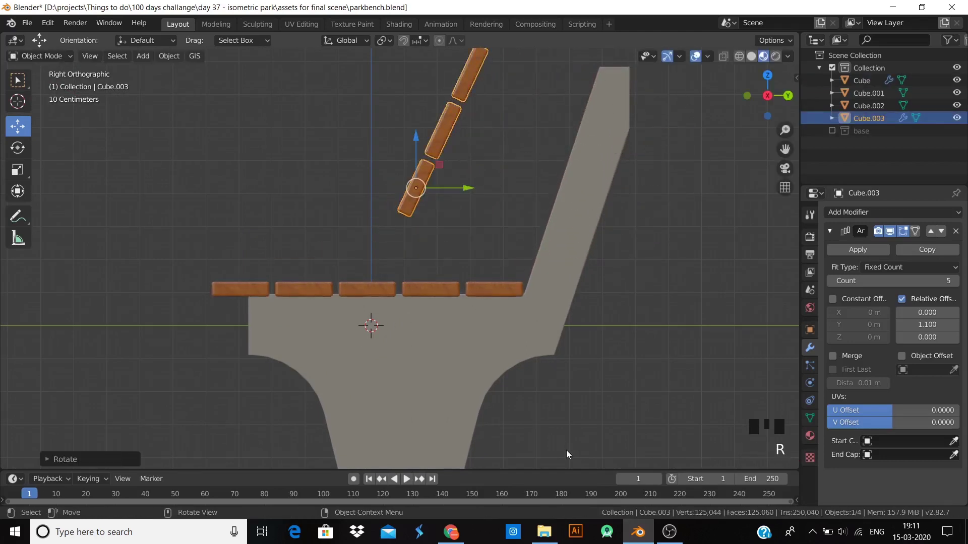
key("g")
key("r")
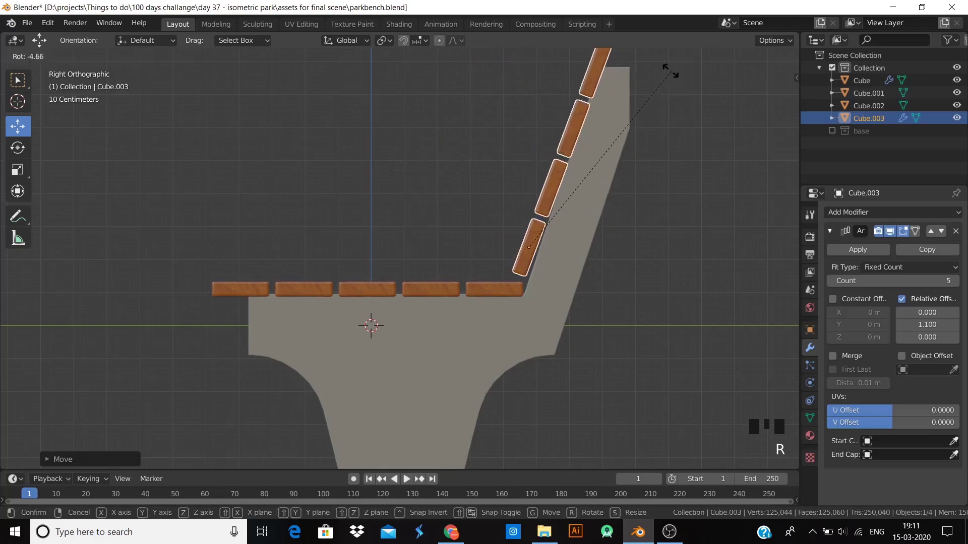
- Orbit around the bench to inspect the finished backrest in perspective
scroll("down", 3)
left_click_drag(644, 166, 836, 285)
left_click_drag(836, 285, 605, 335)
scroll("down", 3)
left_click_drag(529, 348, 565, 355)
scroll("up", 3)
scroll("down", 3)
left_click_drag(535, 366, 456, 334)
- Add a torus beside the bench seat and flatten it into a ring
left_click(456, 334)
key("KP_3")
scroll("up", 3)
left_click(484, 283)
left_click(348, 248)
left_click_drag(333, 258, 371, 248)
scroll("down", 3)
left_click_drag(357, 264, 541, 304)
key("KP_1")
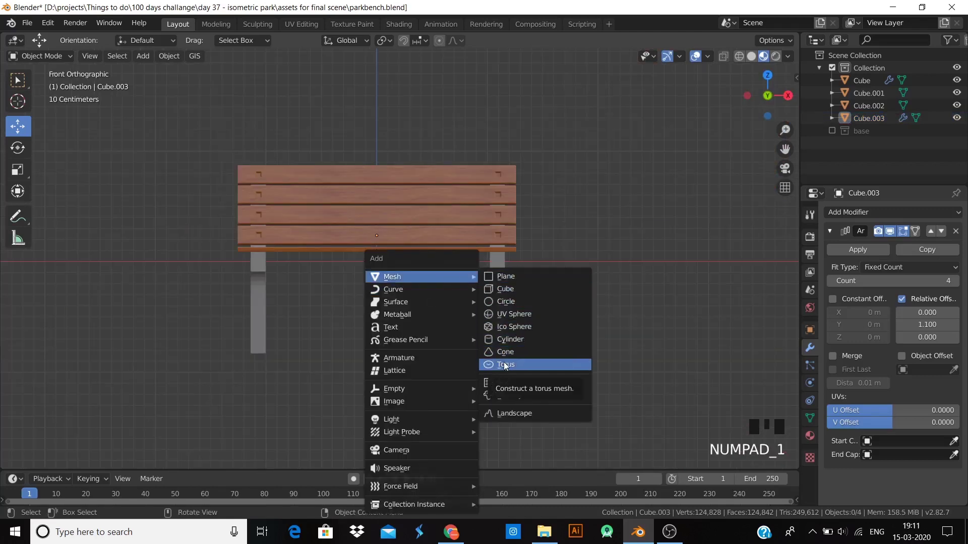
left_click(381, 211)
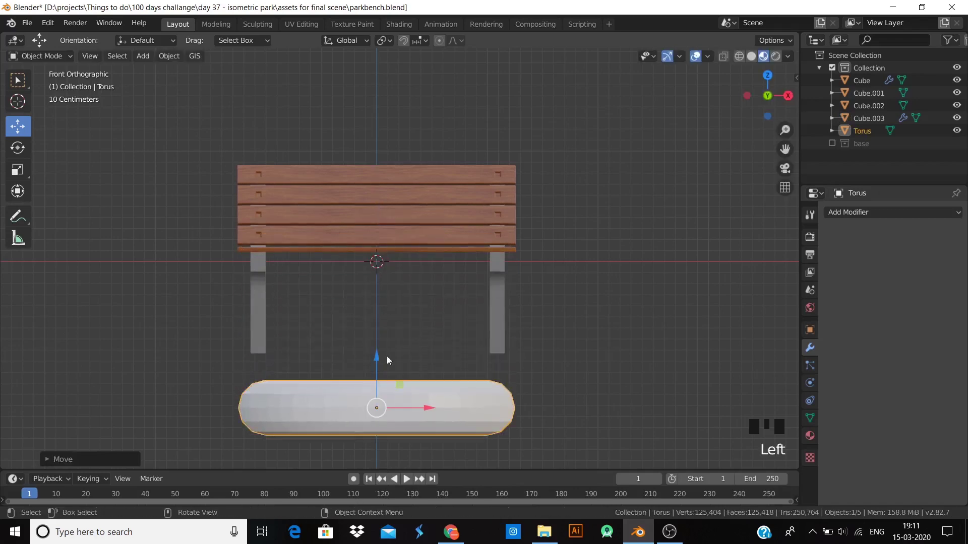
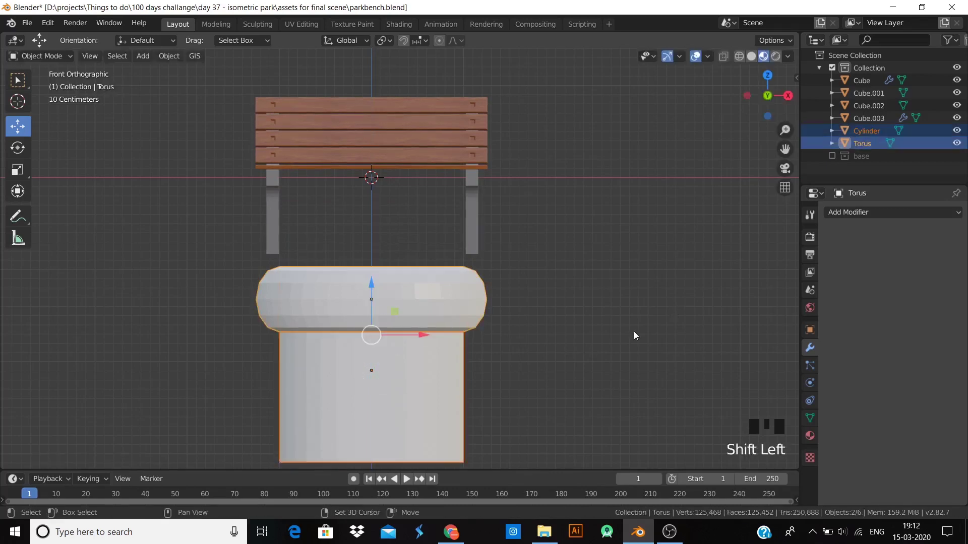
- Join the cylinder into the torus, shrink it to about 0.14 scale and assign Material.003
key("ctrl+j")
key("s")
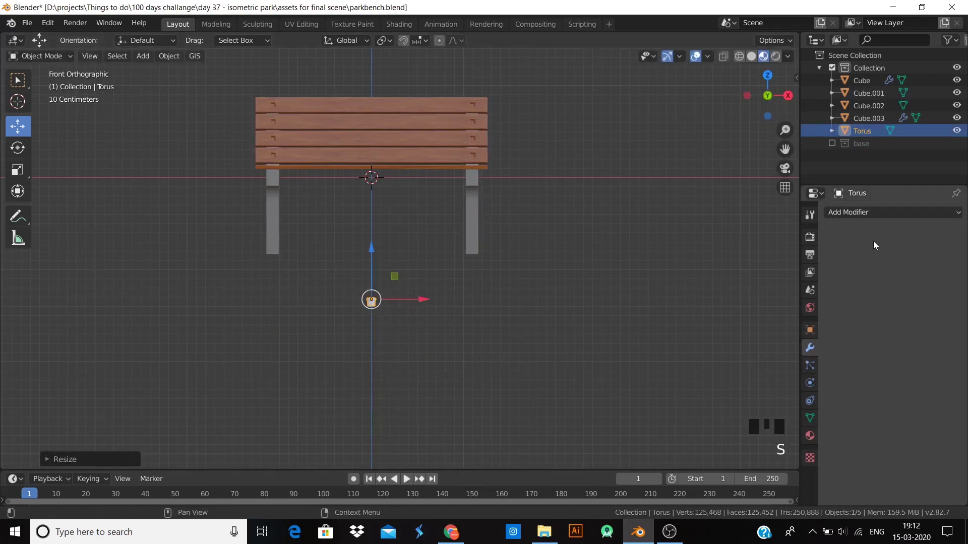
left_click(902, 268)
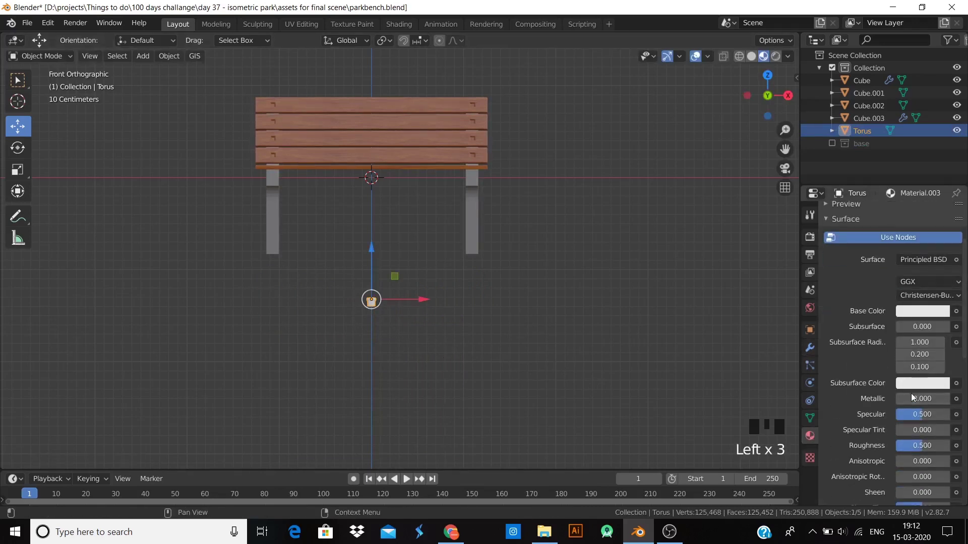
left_click(915, 401)
scroll("up", 3)
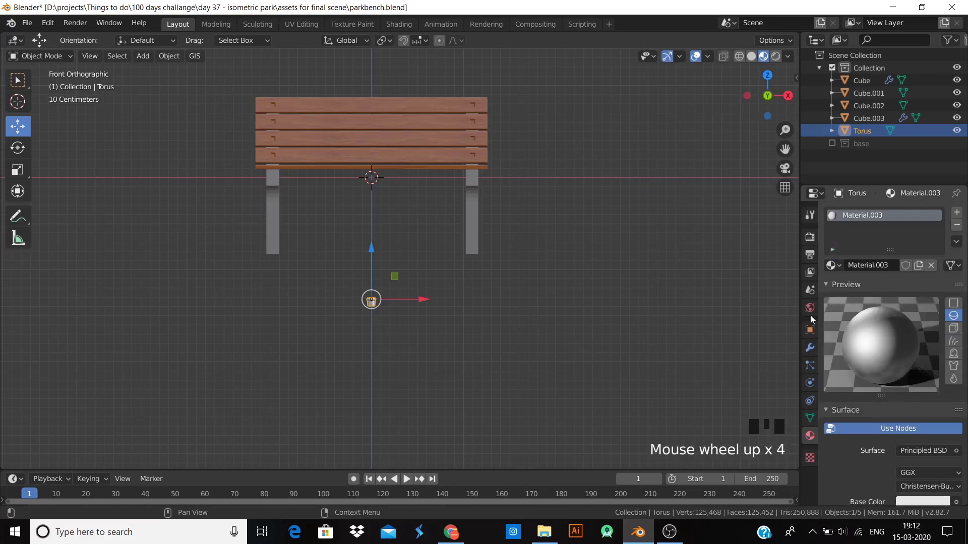
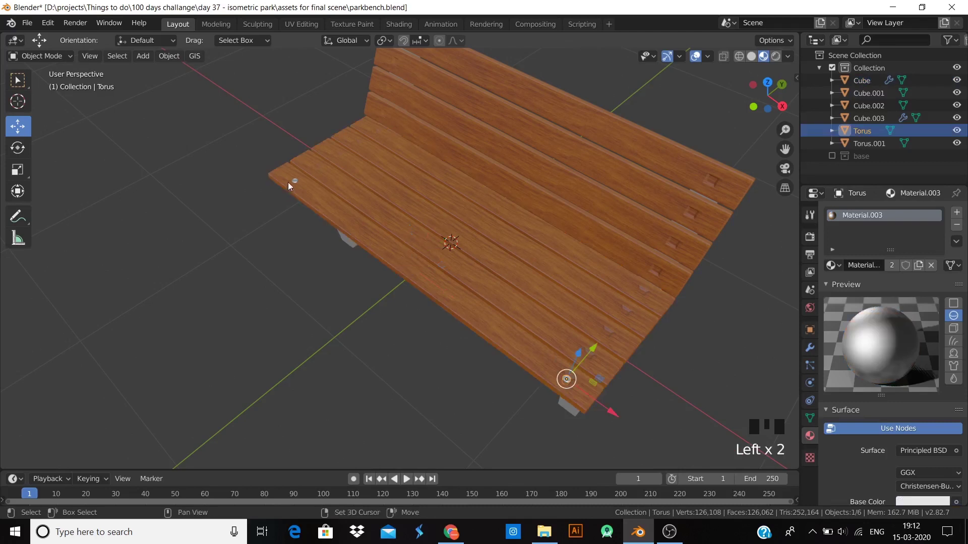
- Give the bolt head an Array modifier with Count and Relative Offset spanning the seat planks
left_click(296, 182)
left_click(298, 182)
left_click(353, 196)
left_click_drag(354, 196, 312, 243)
left_click(300, 183)
scroll("up", 3)
left_click_drag(287, 243, 344, 255)
left_click(344, 255)
scroll("down", 3)
left_click_drag(640, 408, 408, 317)
scroll("up", 3)
middle_click(430, 277)
- Join and duplicate the bolt row, tilting the copy to match the backrest slope
left_click(528, 224)
key("KP_7")
scroll("down", 3)
middle_click(405, 286)
key("ctrl+j")
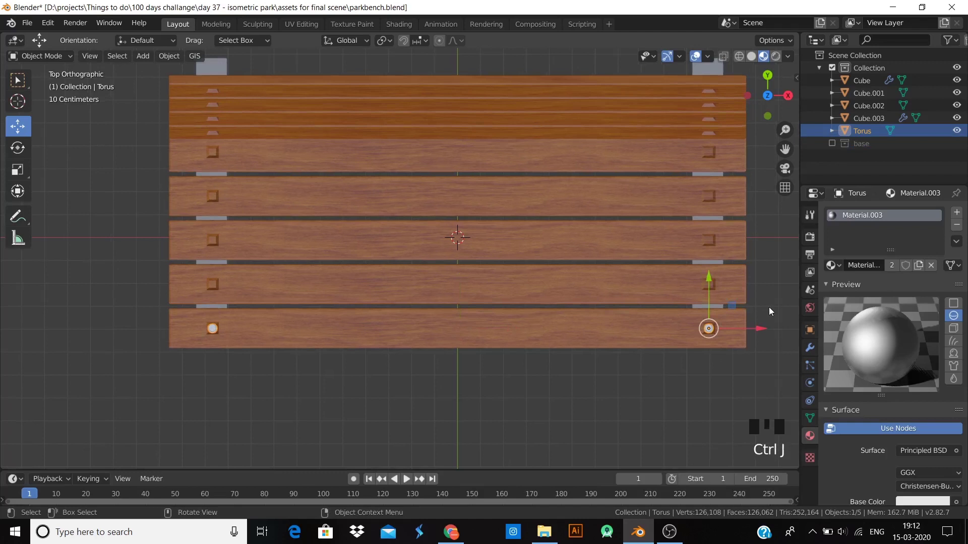
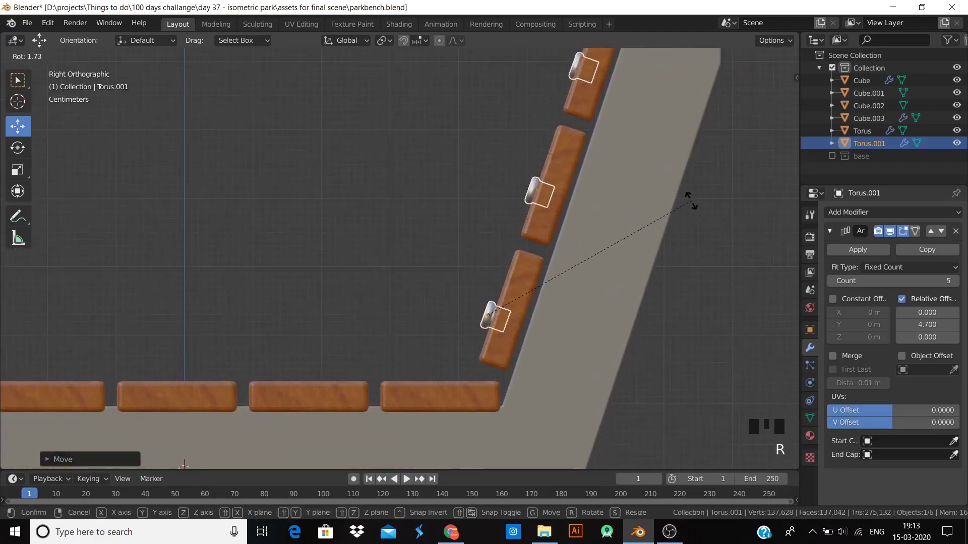
key("KP_1")
scroll("down", 3)
middle_click(356, 212)
scroll("up", 3)
scroll("up", 3)
key("g")
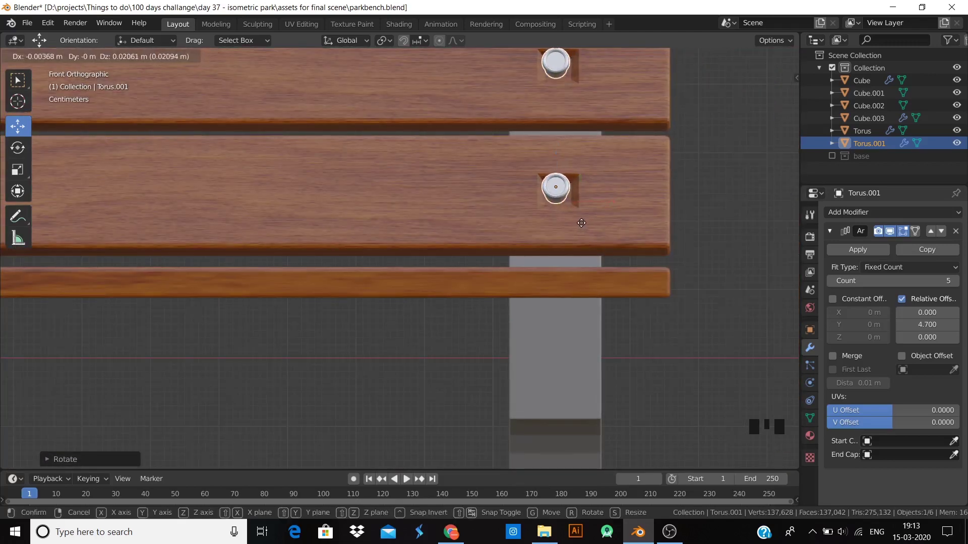
- Move the tilted bolt row onto the backrest slats and check it from around the bench
key("KP_3")
scroll("up", 3)
key("g")
left_click_drag(503, 240, 578, 271)
scroll("down", 3)
left_click(836, 282)
scroll("down", 3)
left_click_drag(485, 320, 451, 287)
left_click_drag(462, 331, 546, 325)
scroll("up", 3)
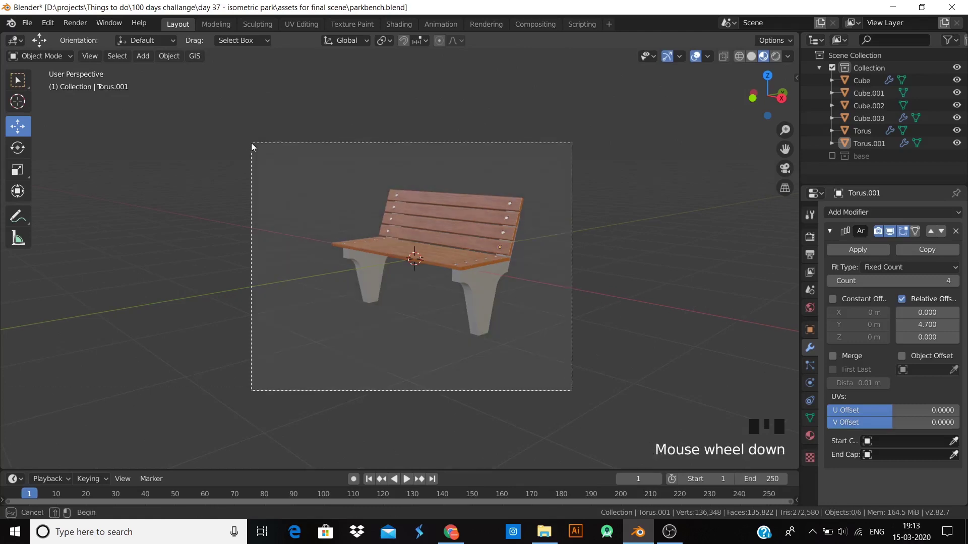
- Select every part of the bench and scale the whole bench down
key("b")
key("KP_1")
key("s")
key("g")
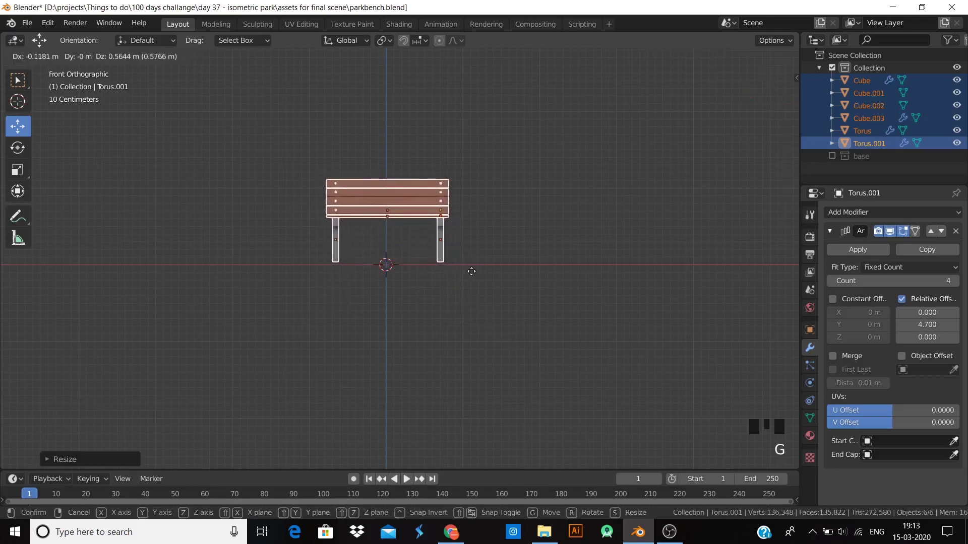
left_click(466, 337)
- Add a cube and stretch it into a flat soil slab under the bench
left_click_drag(506, 268, 509, 275)
key("KP_1")
scroll("up", 3)
key("shift+a")
key("s")
scroll("up", 3)
key("KP_0")
key("KP_1")
scroll("up", 3)
left_click_drag(362, 231, 905, 328)
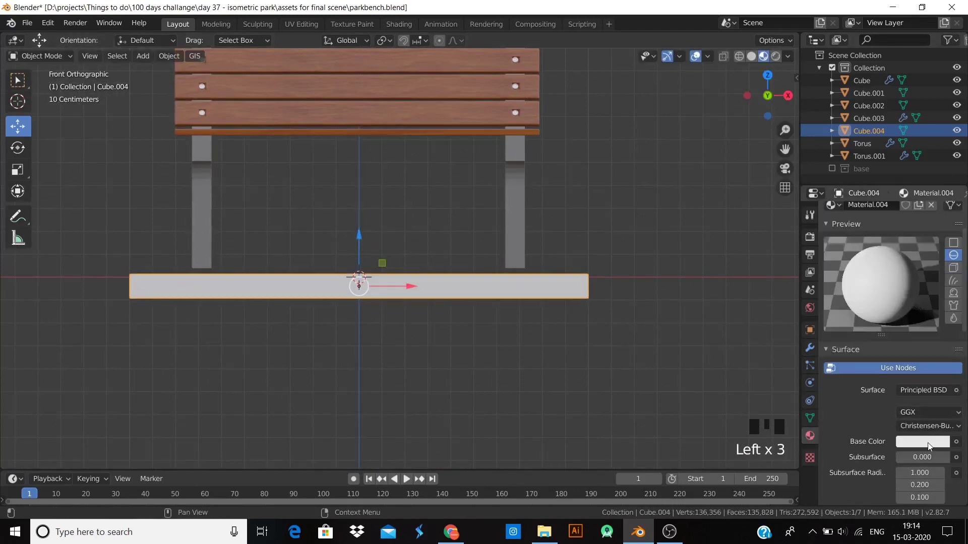
- Give the soil slab a dark brown Base Color
left_click(943, 337)
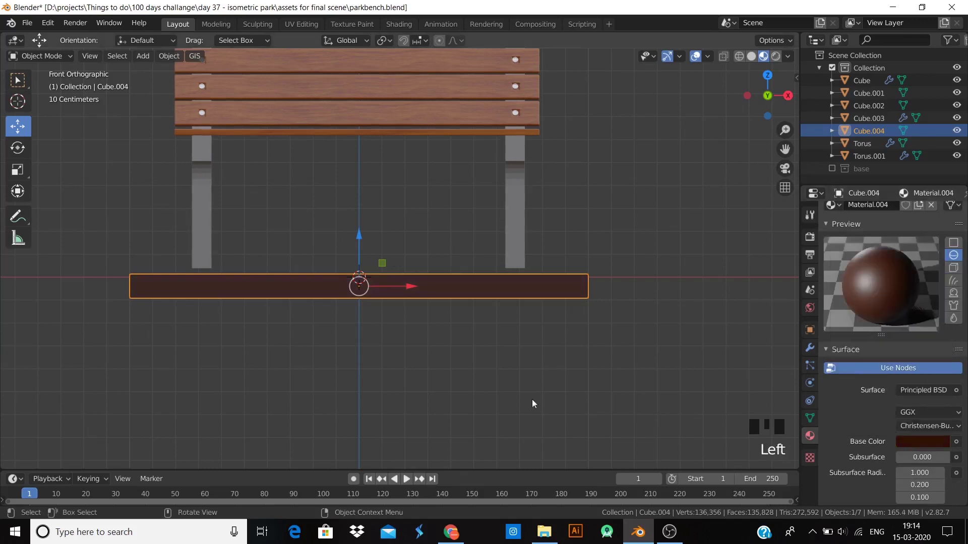
left_click(389, 384)
scroll("up", 3)
- Duplicate the slab and flatten the copy on Z into a thin top layer
key("shift+d")
key("s")
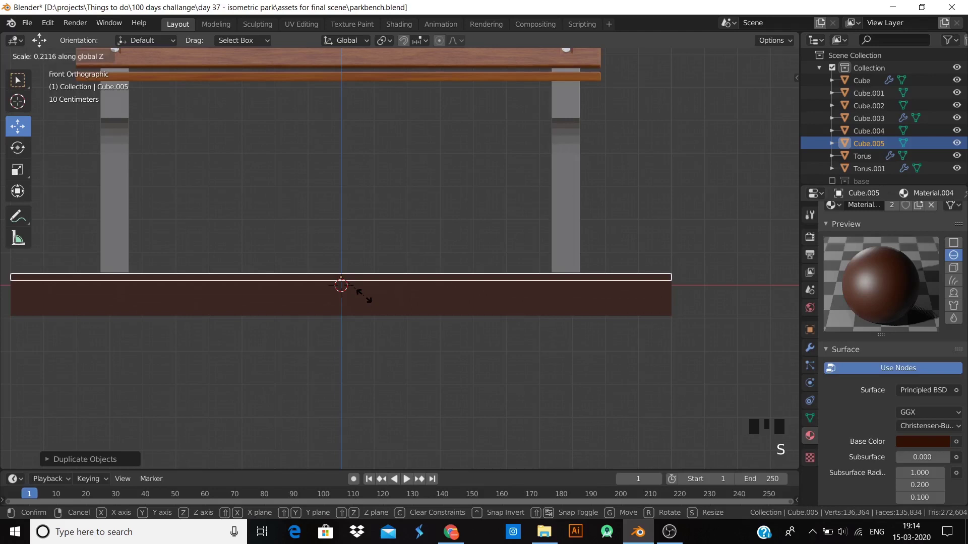
key("s")
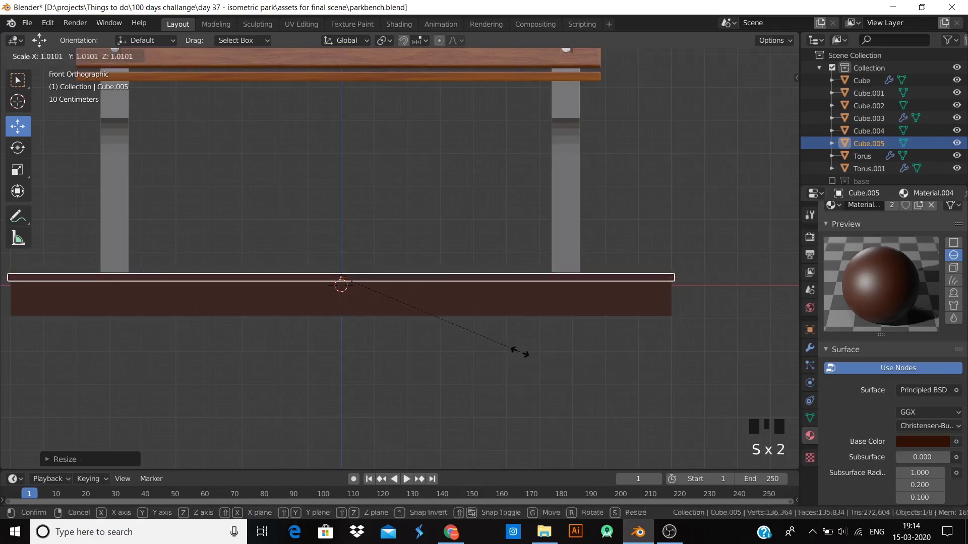
key("shift+z")
left_click(561, 365)
- Add a particle system to the thin layer and switch it to hair strands
scroll("down", 3)
left_click_drag(533, 376, 502, 280)
left_click(503, 280)
scroll("down", 3)
left_click(577, 306)
left_click_drag(551, 334, 446, 287)
left_click(446, 286)
left_click_drag(455, 361, 960, 219)
left_click_drag(960, 218, 928, 286)
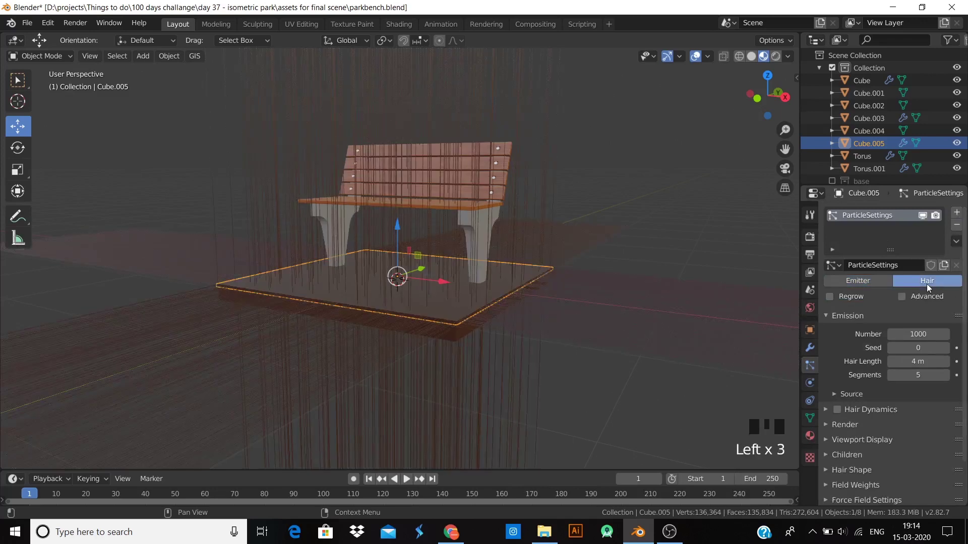
left_click_drag(958, 230, 471, 296)
key("KP_1")
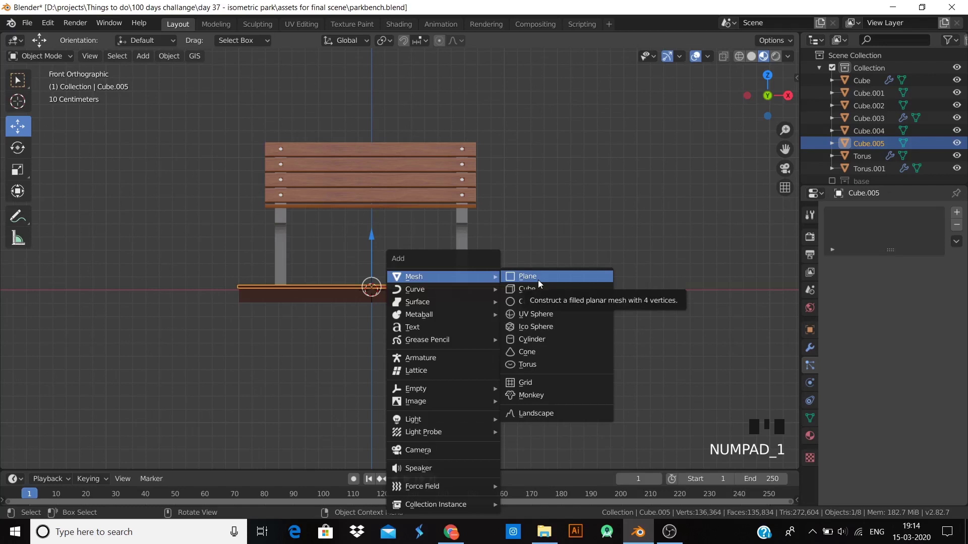
- Add a plane and scale it to fit over the top of the soil slab
key("shift+a")
left_click(371, 242)
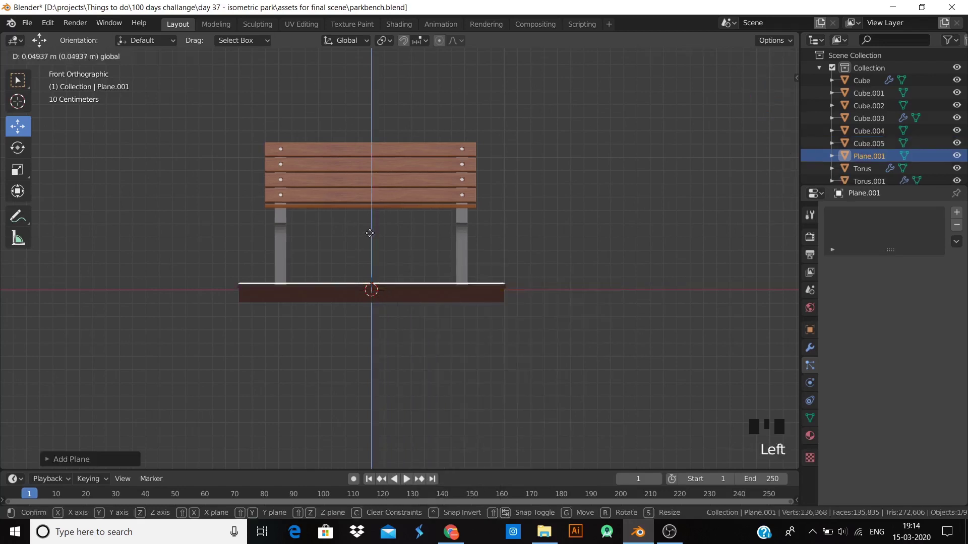
scroll("up", 3)
middle_click(452, 346)
key("s")
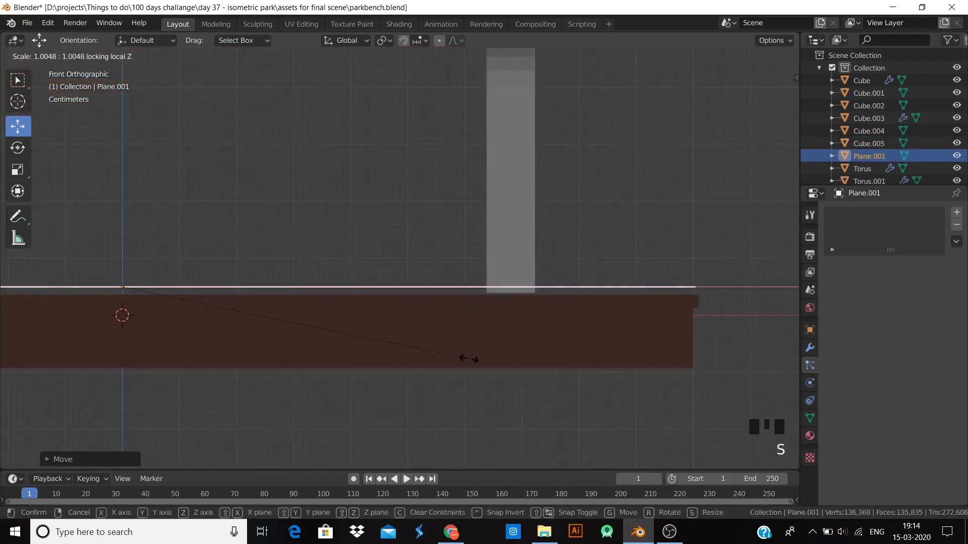
key("shift+z")
key("shift+z")
left_click(718, 236)
- Give the plane a hair particle system of 1000 long strands with advanced options on
scroll("down", 3)
left_click_drag(638, 293, 478, 295)
left_click(478, 295)
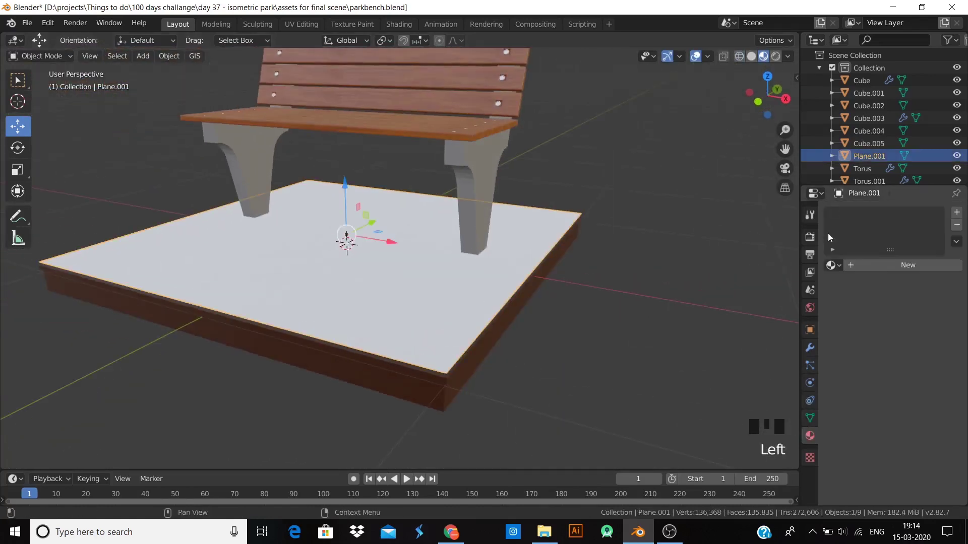
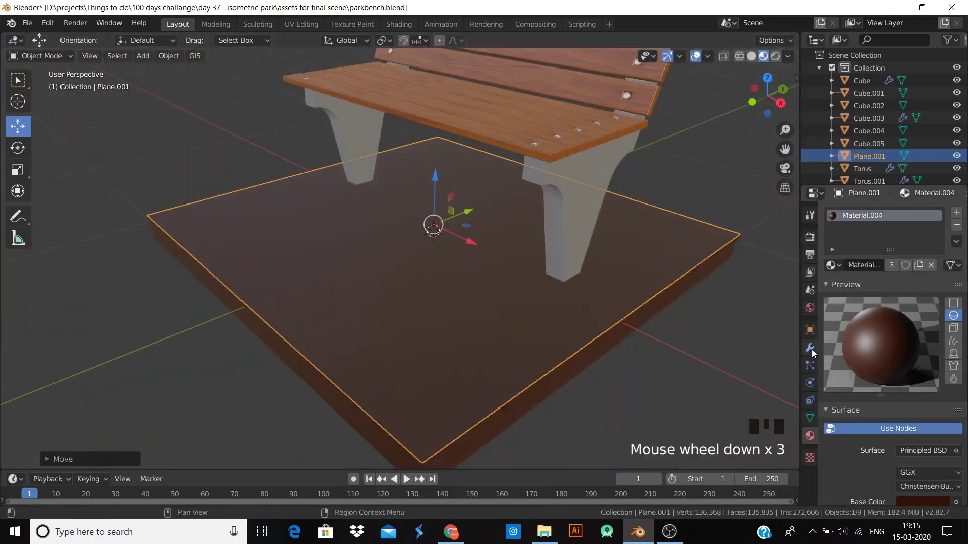
left_click_drag(960, 210, 941, 278)
scroll("down", 3)
left_click_drag(506, 327, 523, 315)
scroll("up", 3)
left_click_drag(476, 330, 442, 327)
scroll("up", 3)
left_click_drag(470, 344, 905, 298)
left_click(905, 298)
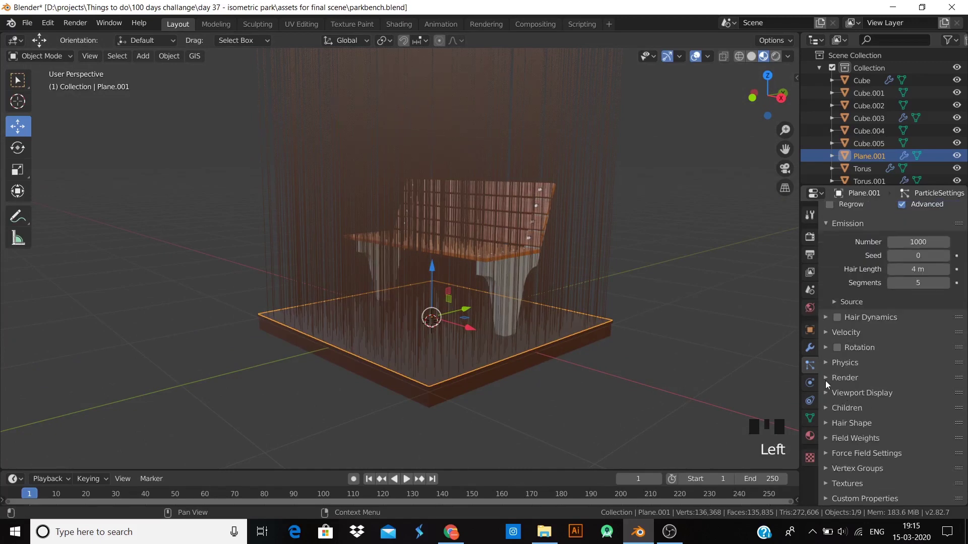
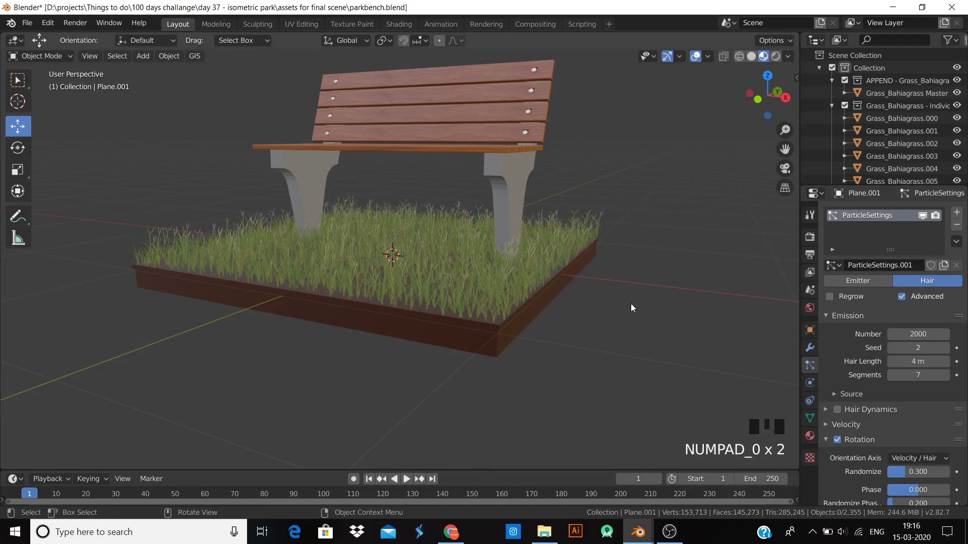
- Review the grass coverage around the base from several angles before editing the ground material
left_click_drag(649, 291, 622, 294)
key("KP_0")
scroll("up", 3)
left_click_drag(425, 327, 427, 281)
scroll("up", 3)
scroll("down", 3)
left_click_drag(435, 329, 408, 356)
scroll("up", 3)
left_click_drag(422, 307, 416, 298)
scroll("down", 3)
scroll("up", 3)
left_click(359, 402)
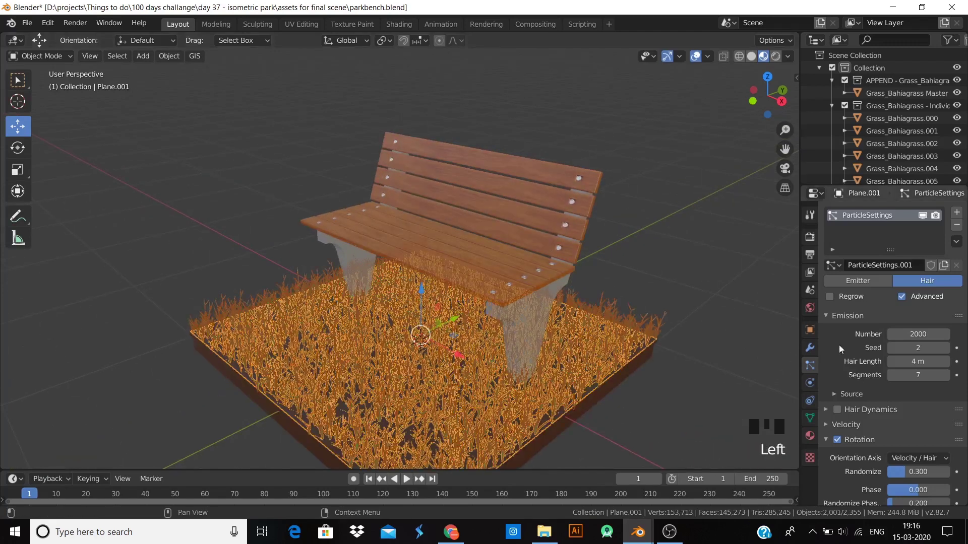
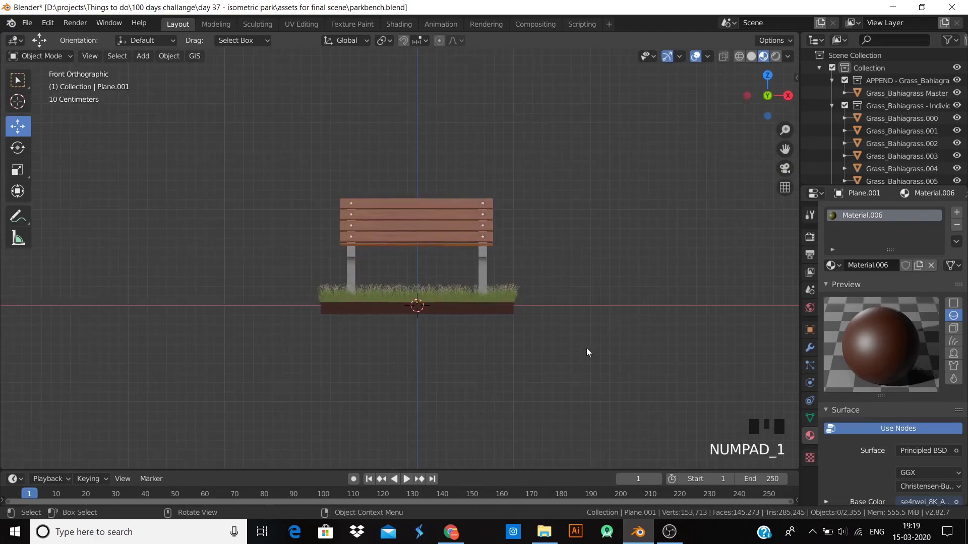
- Raise the bench about 0.12 m onto the grass, enable the base collection and view through the camera
key("b")
left_click(438, 220)
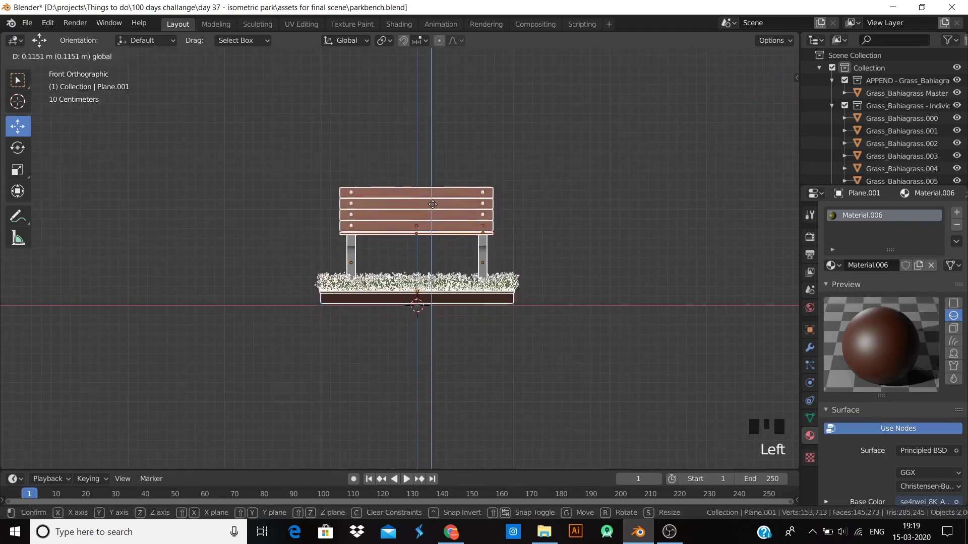
left_click(572, 230)
scroll("up", 3)
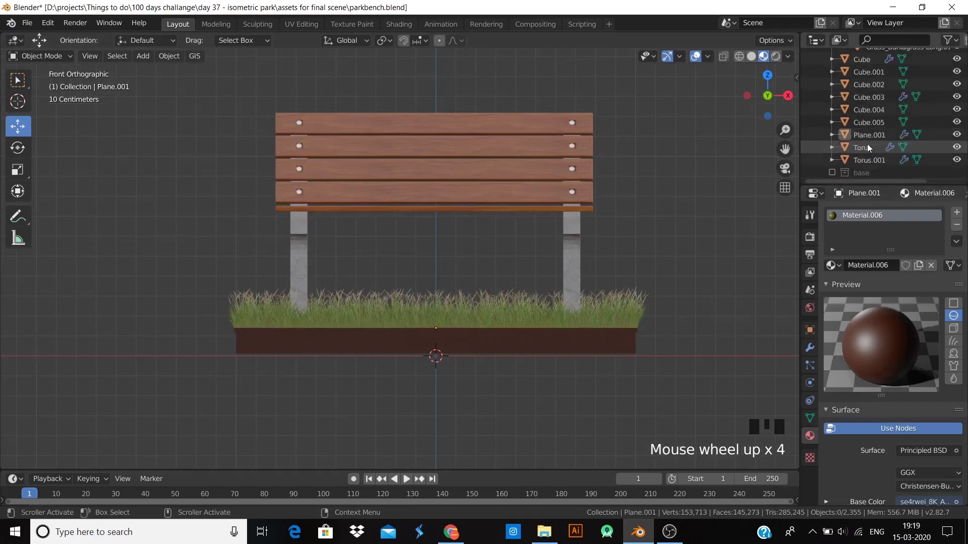
left_click(832, 175)
key("KP_0")
- Move the area light above the bench and check the lit scene through the camera
scroll("down", 3)
left_click(544, 251)
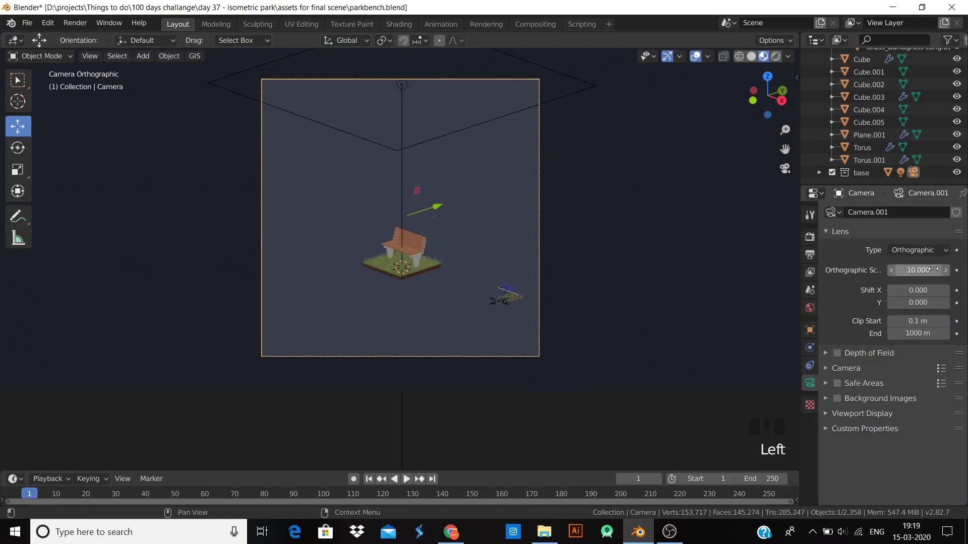
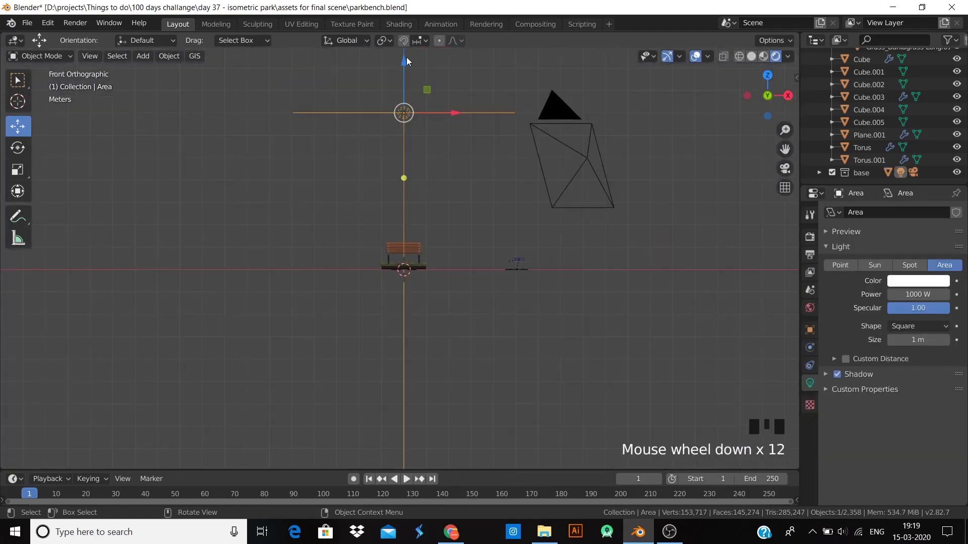
left_click(409, 56)
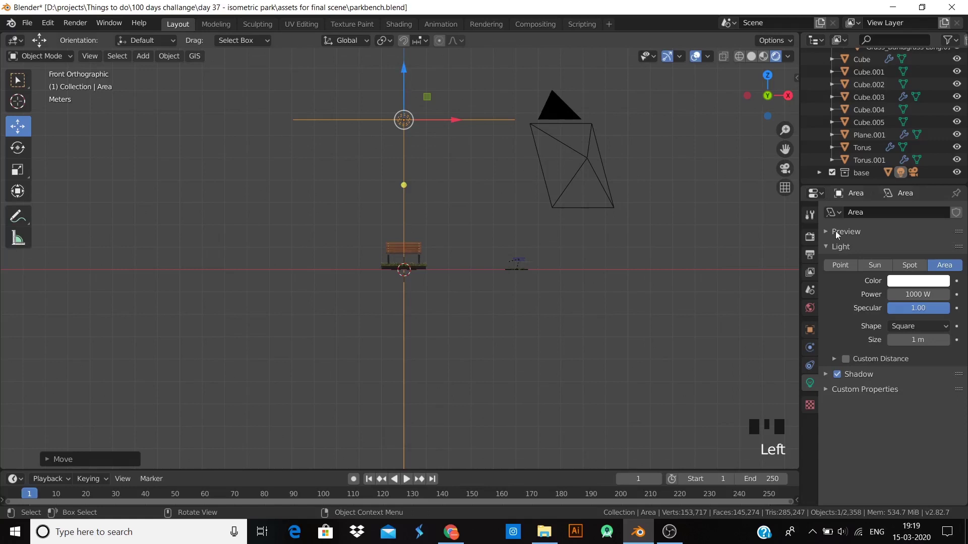
key("KP_0")
key("KP_0")
scroll("up", 3)
scroll("down", 3)
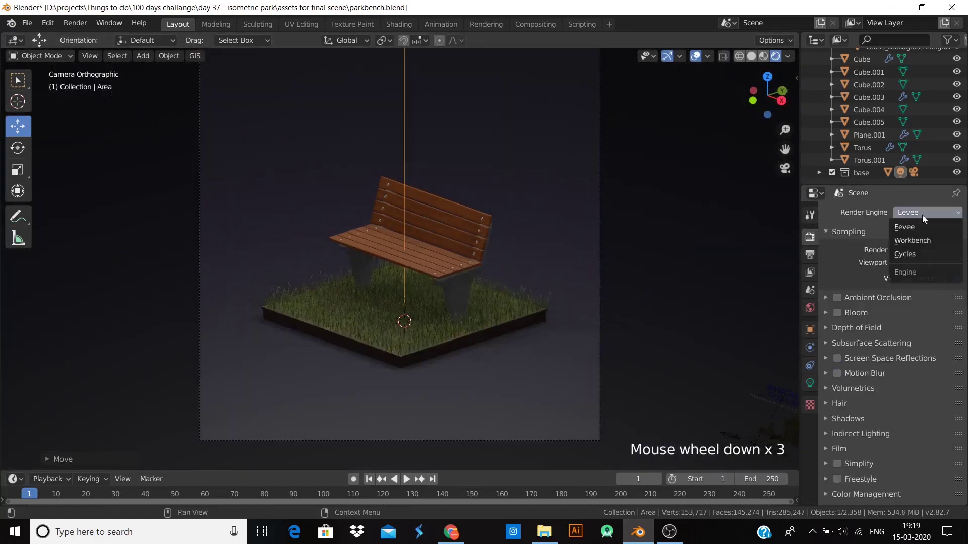
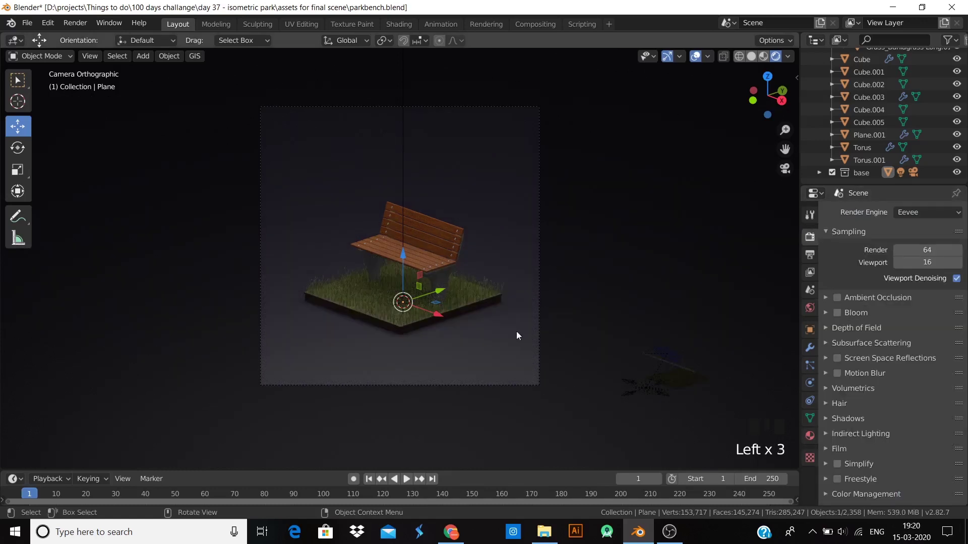
scroll("up", 3)
left_click_drag(520, 328, 525, 315)
scroll("up", 3)
left_click_drag(509, 336, 547, 293)
key("ctrl+alt+KP_0")
scroll("down", 3)
left_click(543, 333)
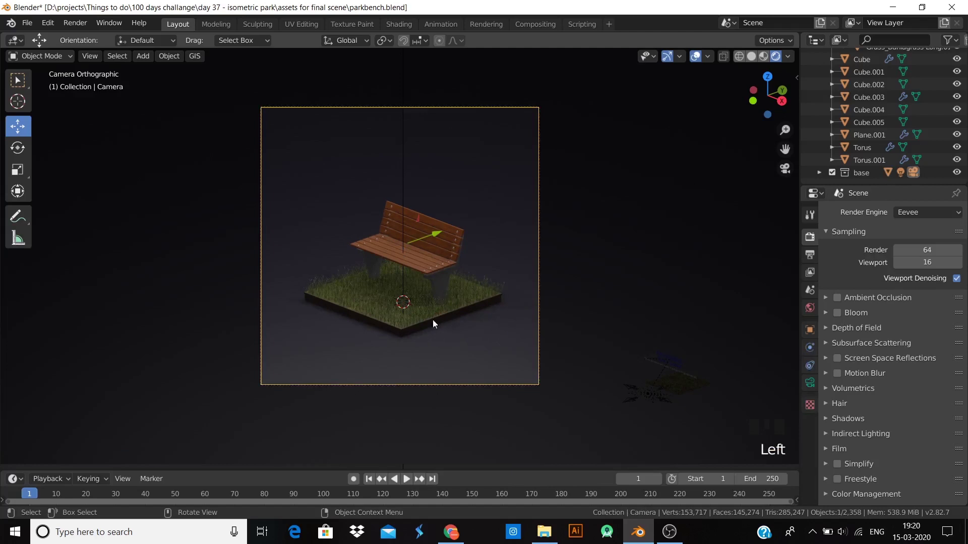
scroll("up", 3)
left_click_drag(387, 354, 373, 350)
left_click(373, 350)
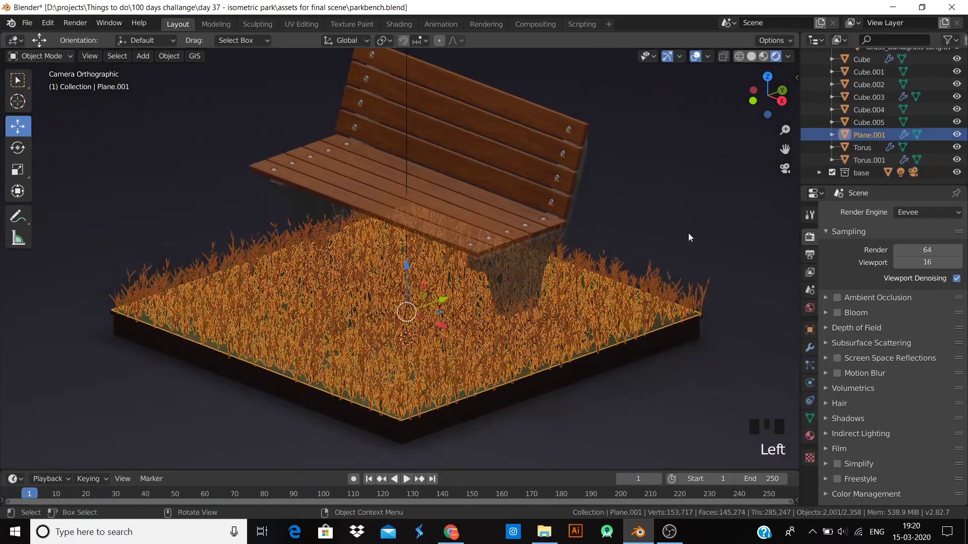
- Raise the grass plane's hair count to about 4000 and select the soil base plane
left_click(707, 221)
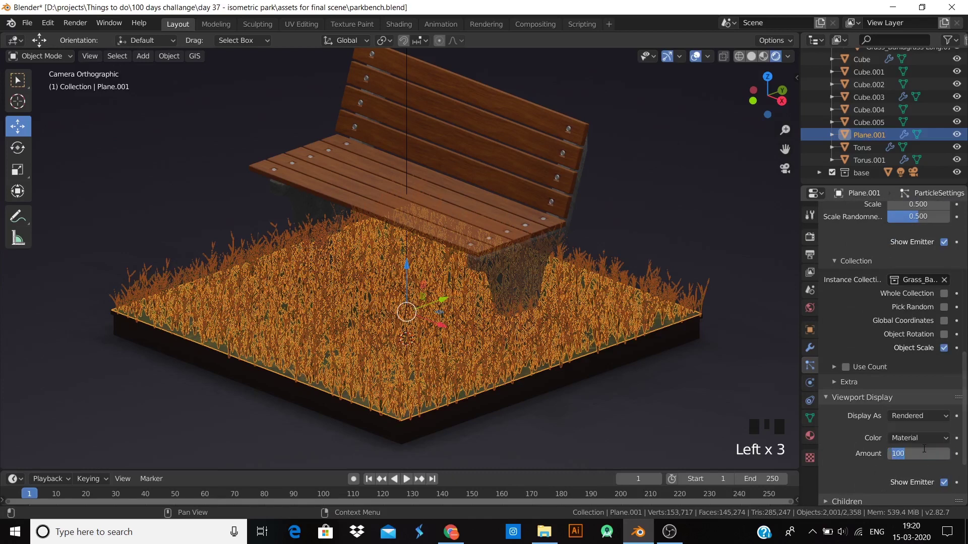
left_click(927, 450)
scroll("up", 3)
key("KP_0")
left_click(697, 186)
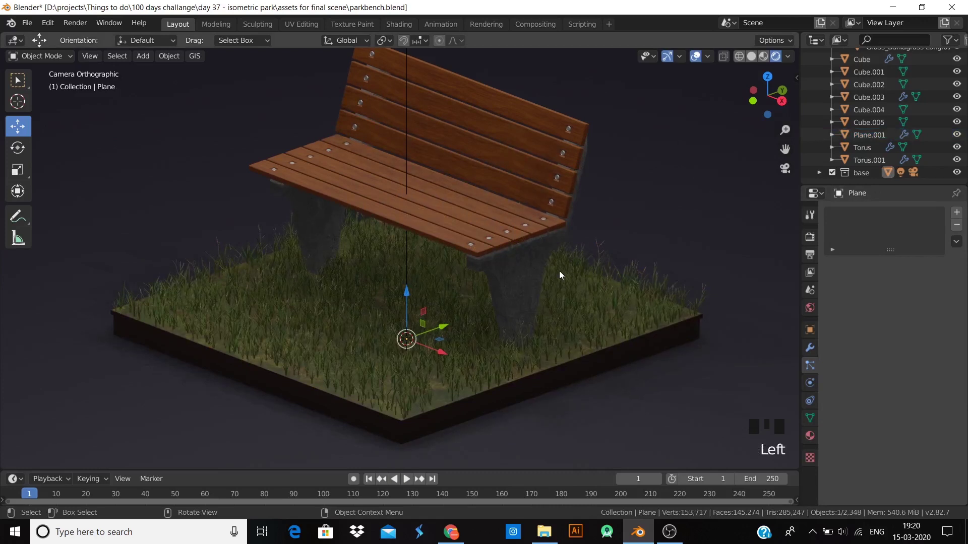
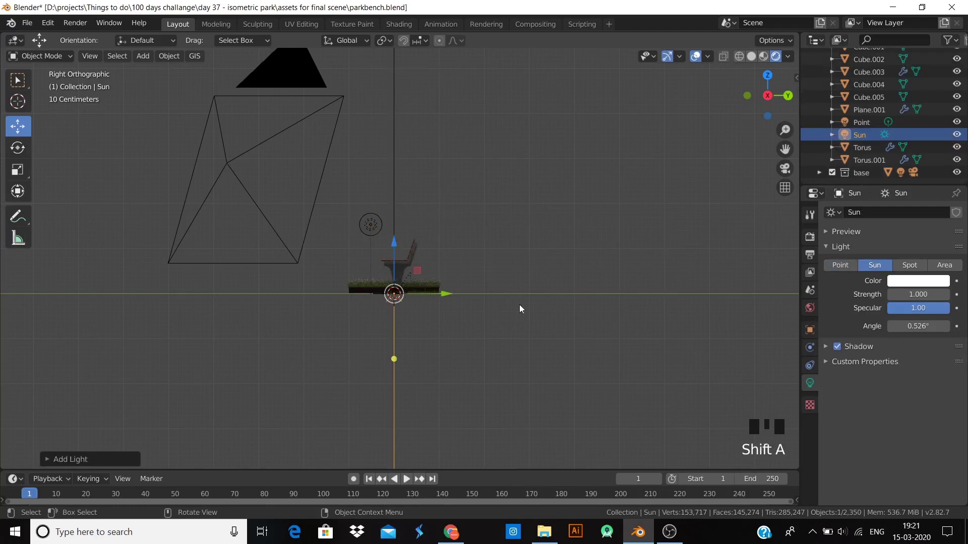
- Move the sun light above the bench's upper left and change its colour to orange
key("g")
key("r")
key("KP_0")
left_click_drag(516, 344, 296, 212)
key("g")
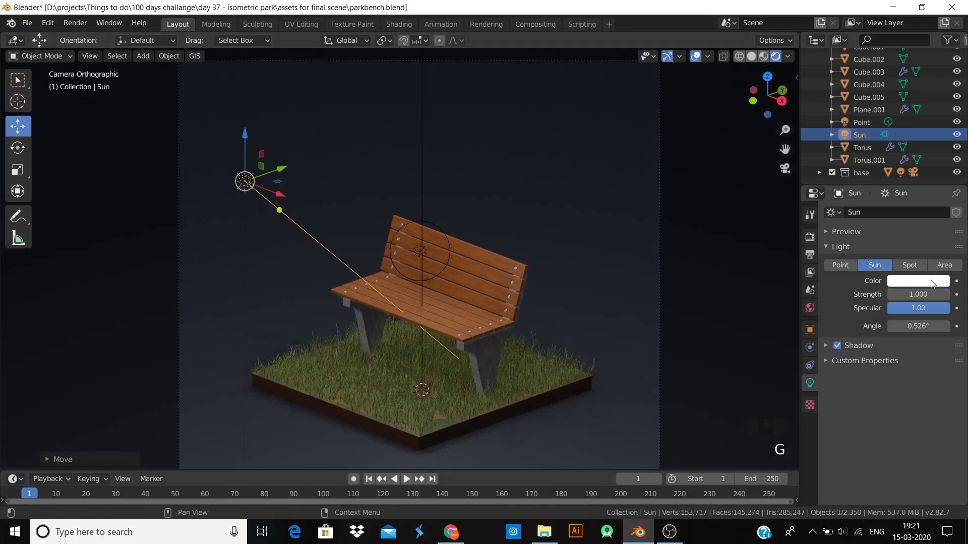
left_click(879, 189)
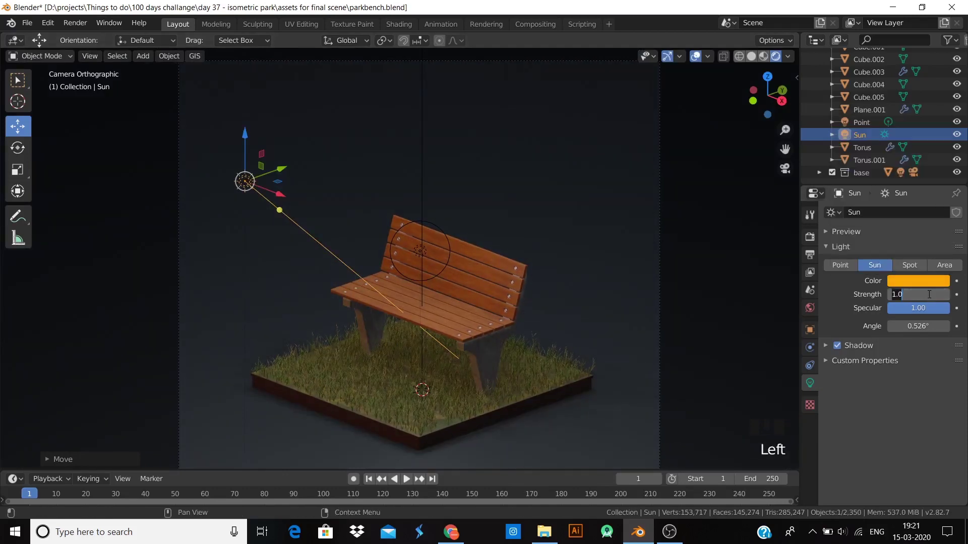
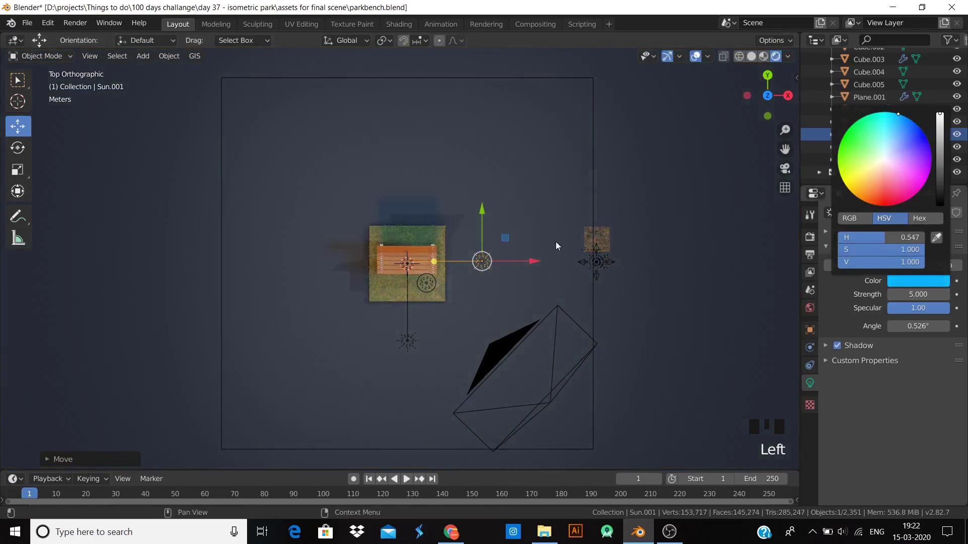
- Add a second sun light tinted cyan at strength 5
key("KP_0")
scroll("down", 3)
key("KP_1")
left_click(433, 168)
scroll("up", 3)
key("shift+a")
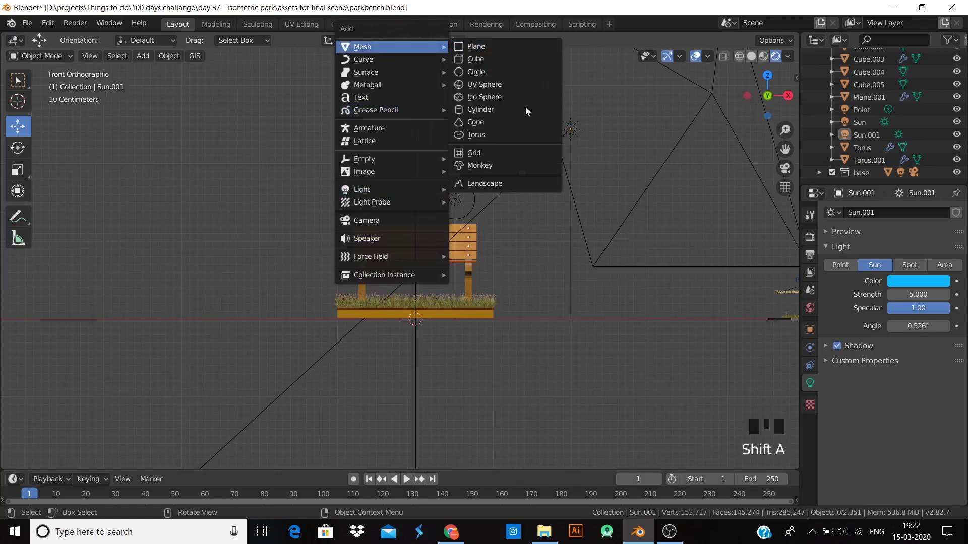
left_click(551, 150)
- Delete the point light and sun lights one by one, leaving the scene dark
key("x")
left_click(420, 130)
key("x")
left_click(462, 196)
key("x")
left_click_drag(453, 205, 411, 206)
left_click(412, 206)
- Remove the last light and add a spot light above the bench
key("x")
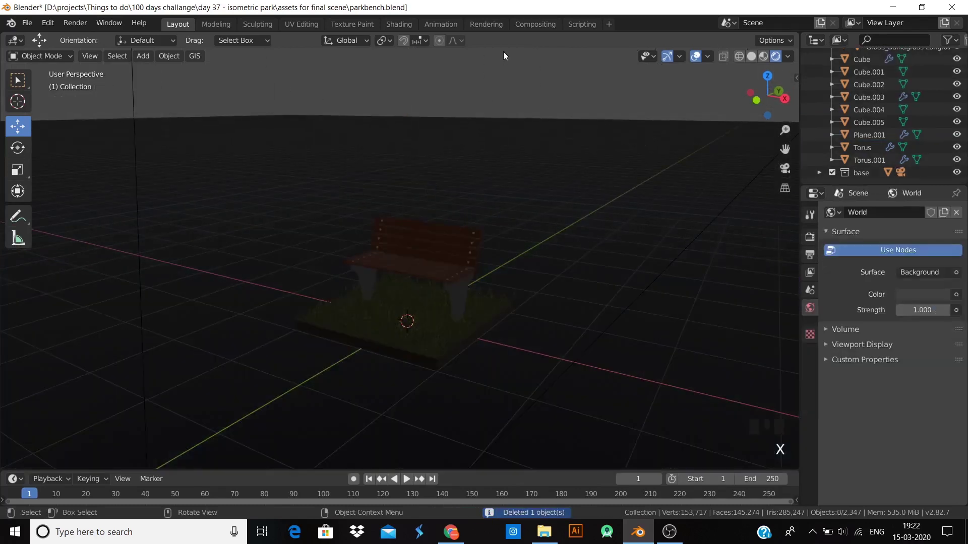
key("KP_1")
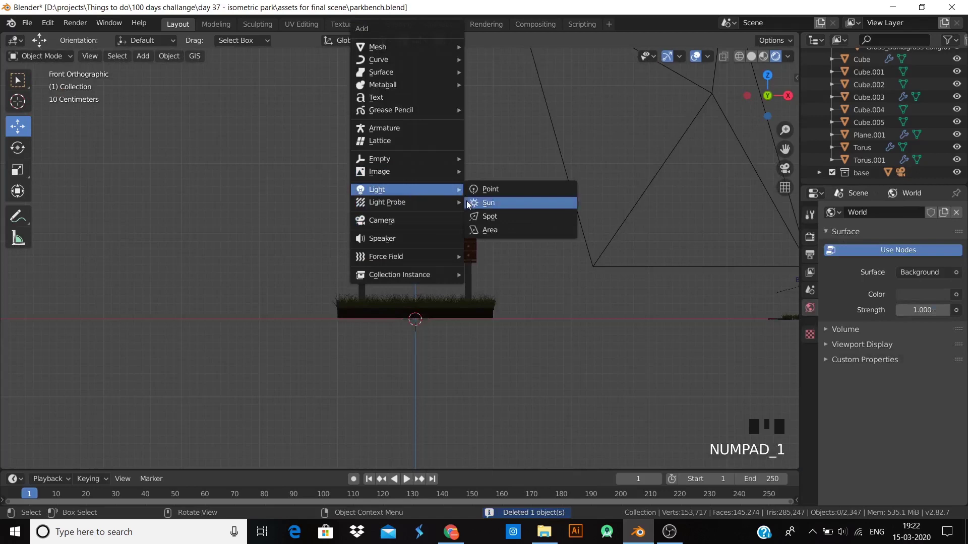
key("shift+a")
left_click(419, 268)
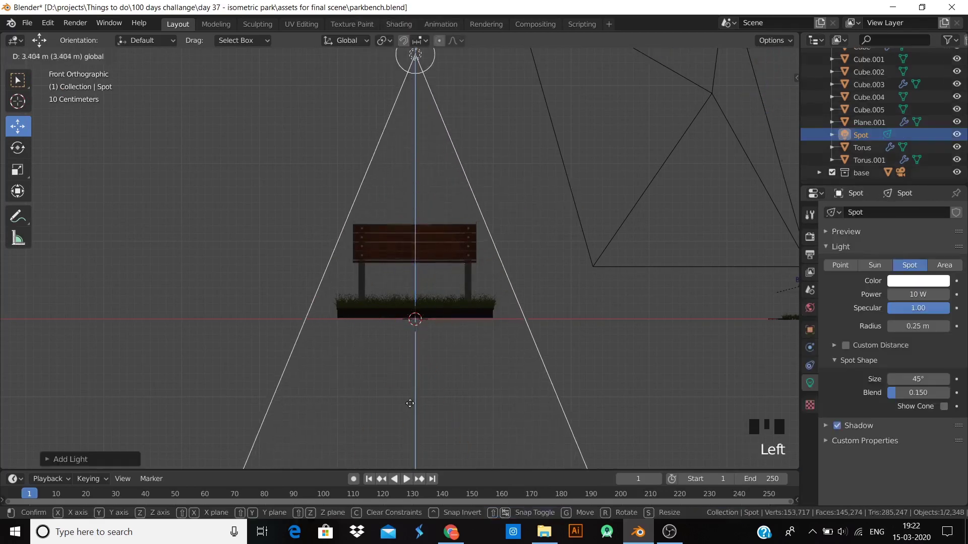
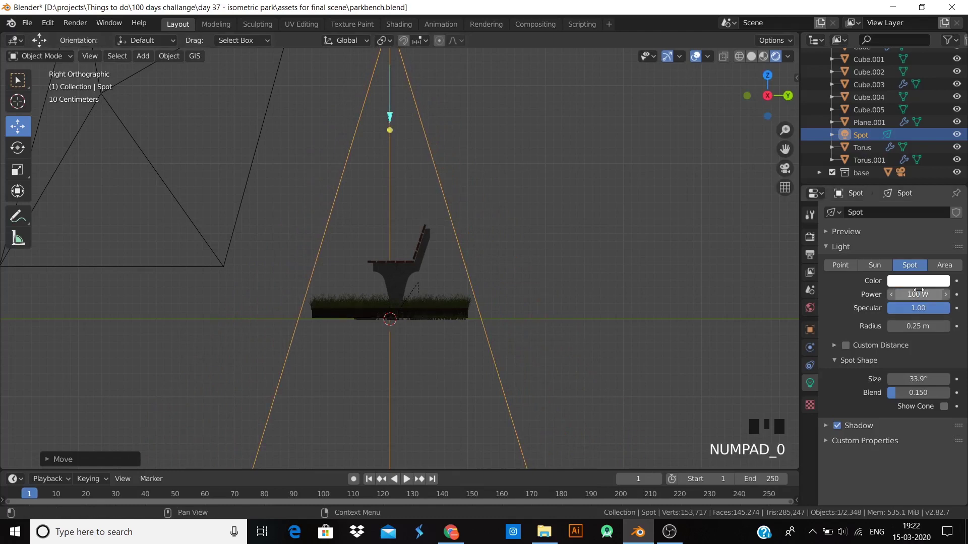
- Widen the spotlight cone to 53.5° and set its power to 1000 W, checked through the camera
key("KP_0")
key("KP_0")
scroll("up", 3)
scroll("down", 3)
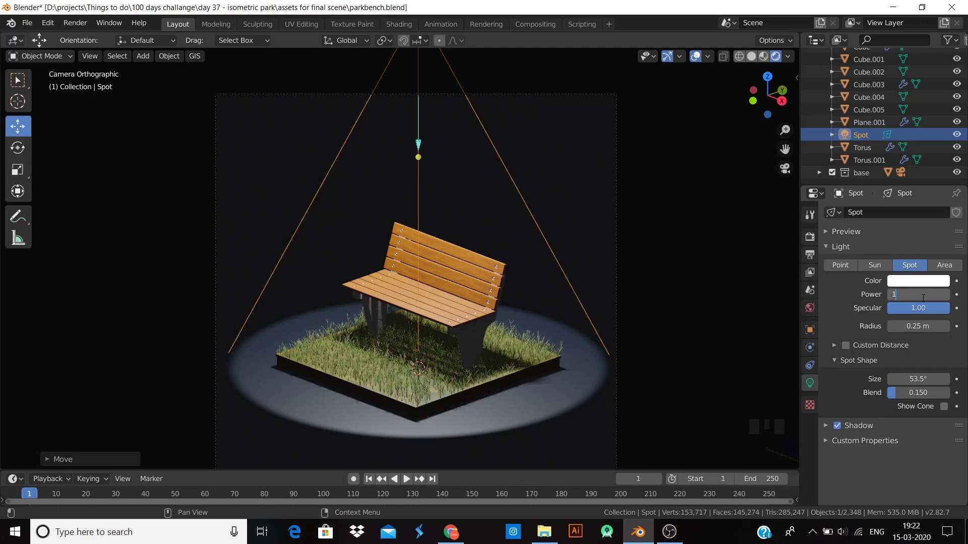
key("KP_0")
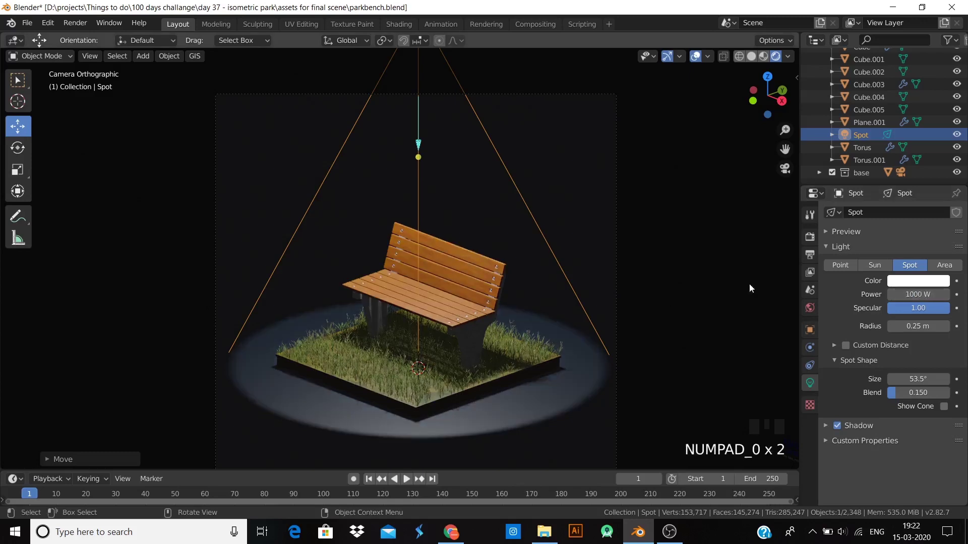
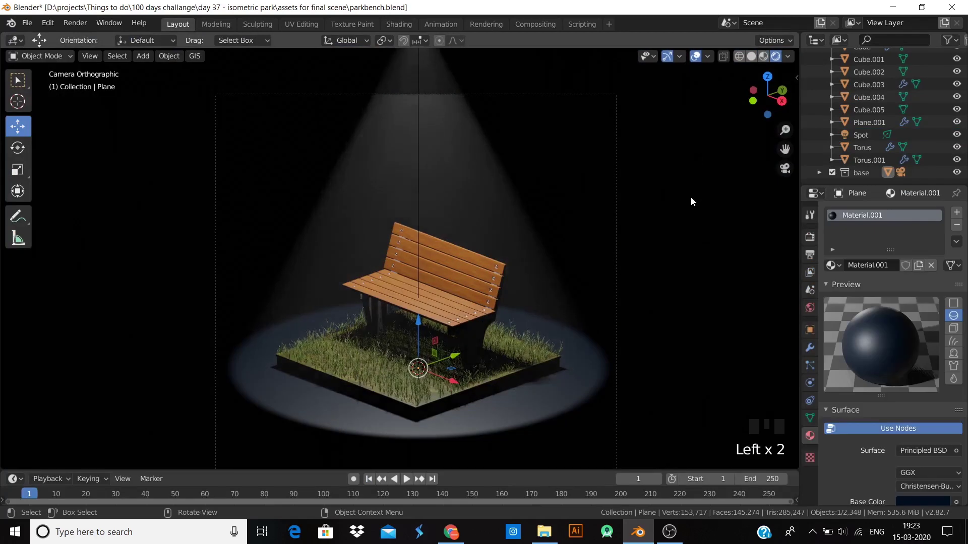
- Switch the render engine to Cycles with 128 render and 32 viewport samples
scroll("down", 3)
scroll("up", 3)
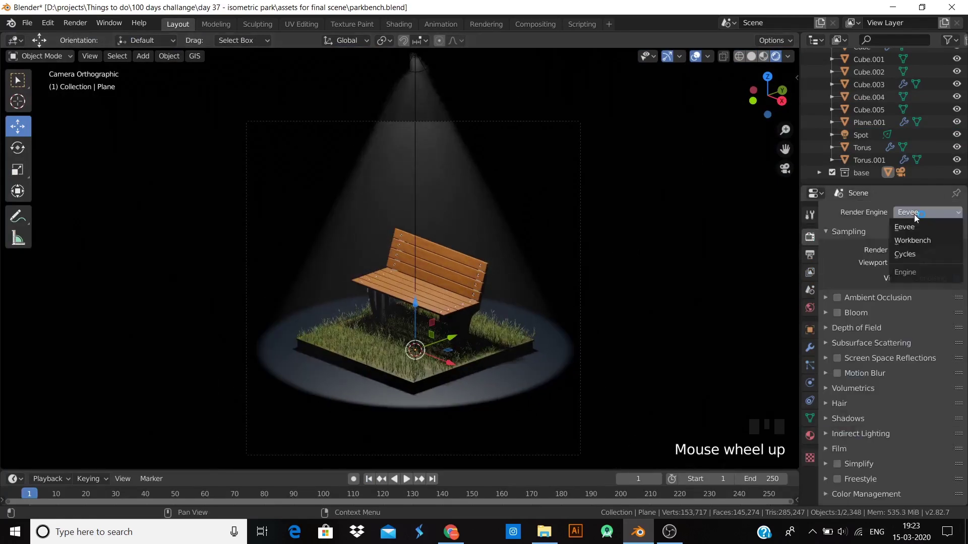
left_click_drag(808, 292, 633, 326)
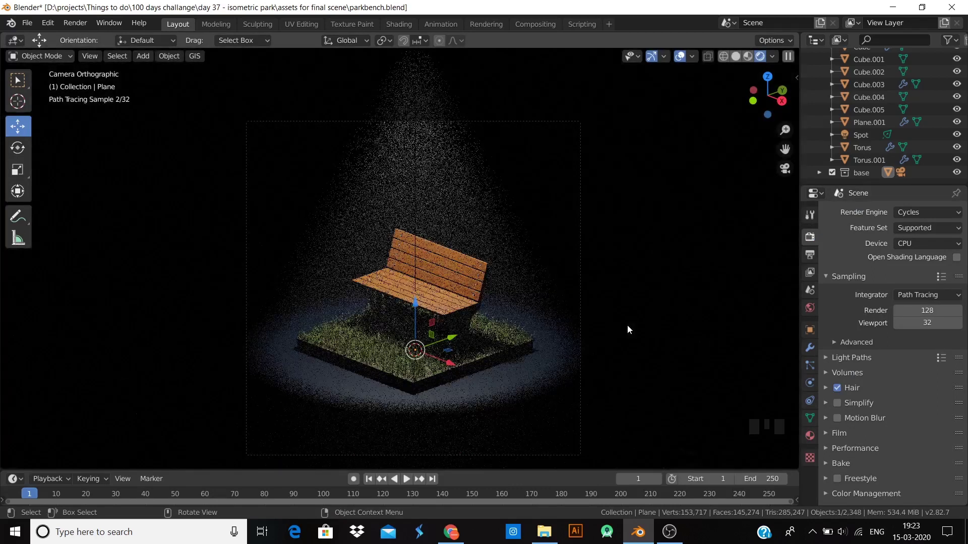
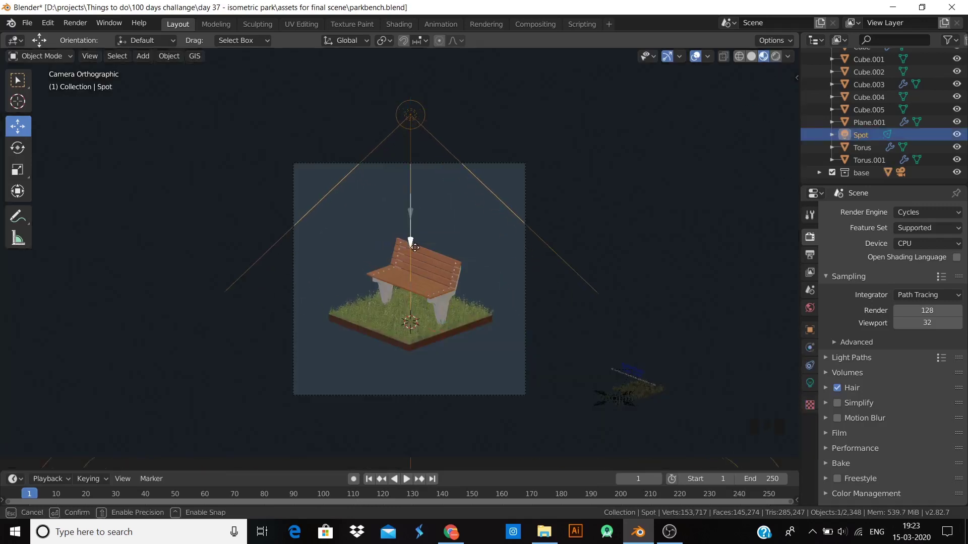
- Lower the spotlight about 0.78 m vertically above the bench
key("z")
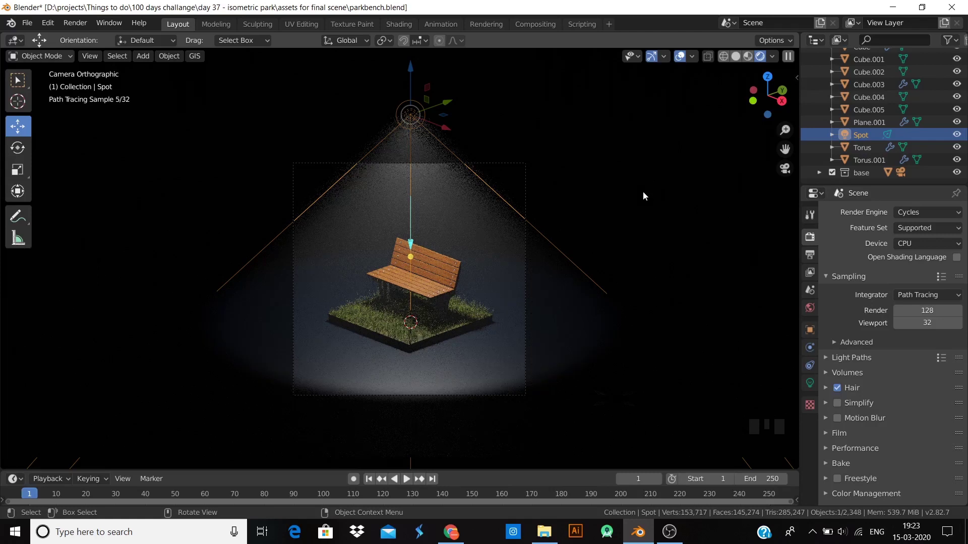
key("Left")
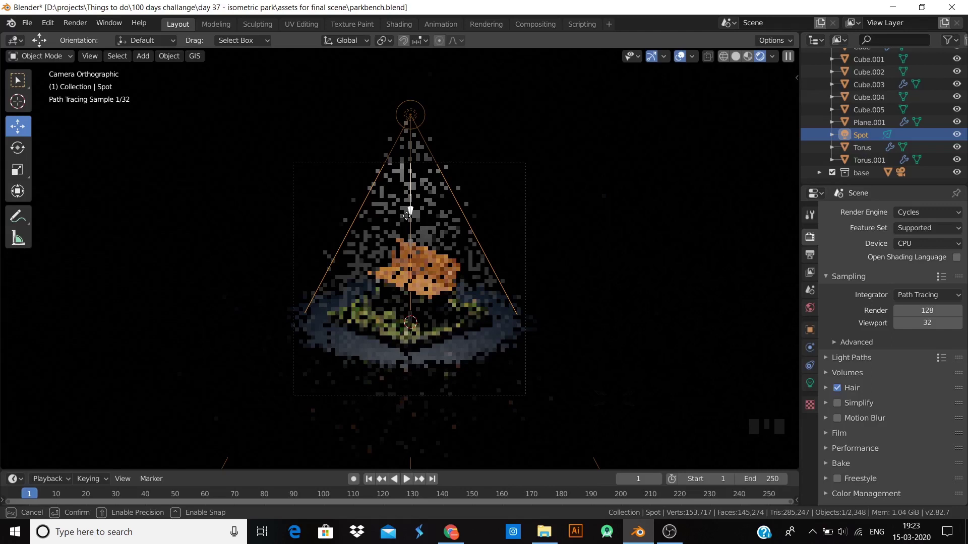
key("Left")
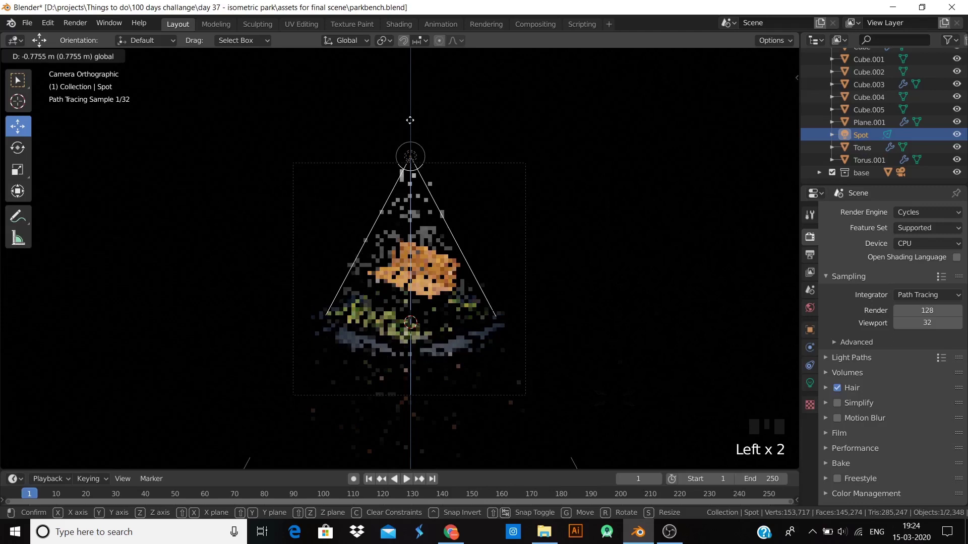